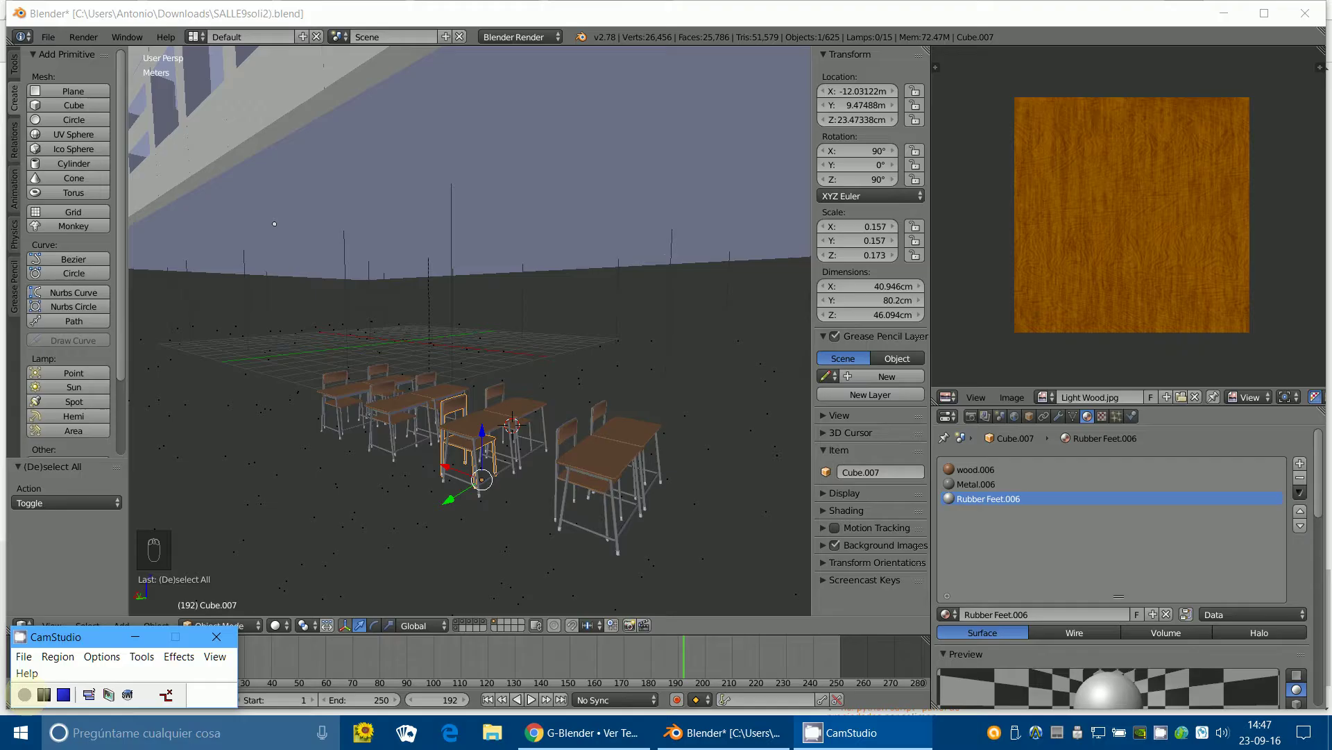
Isolate the chair-desk layer and select all sixteen desk and chair pieces.
left_click_drag(336, 549, 502, 484)
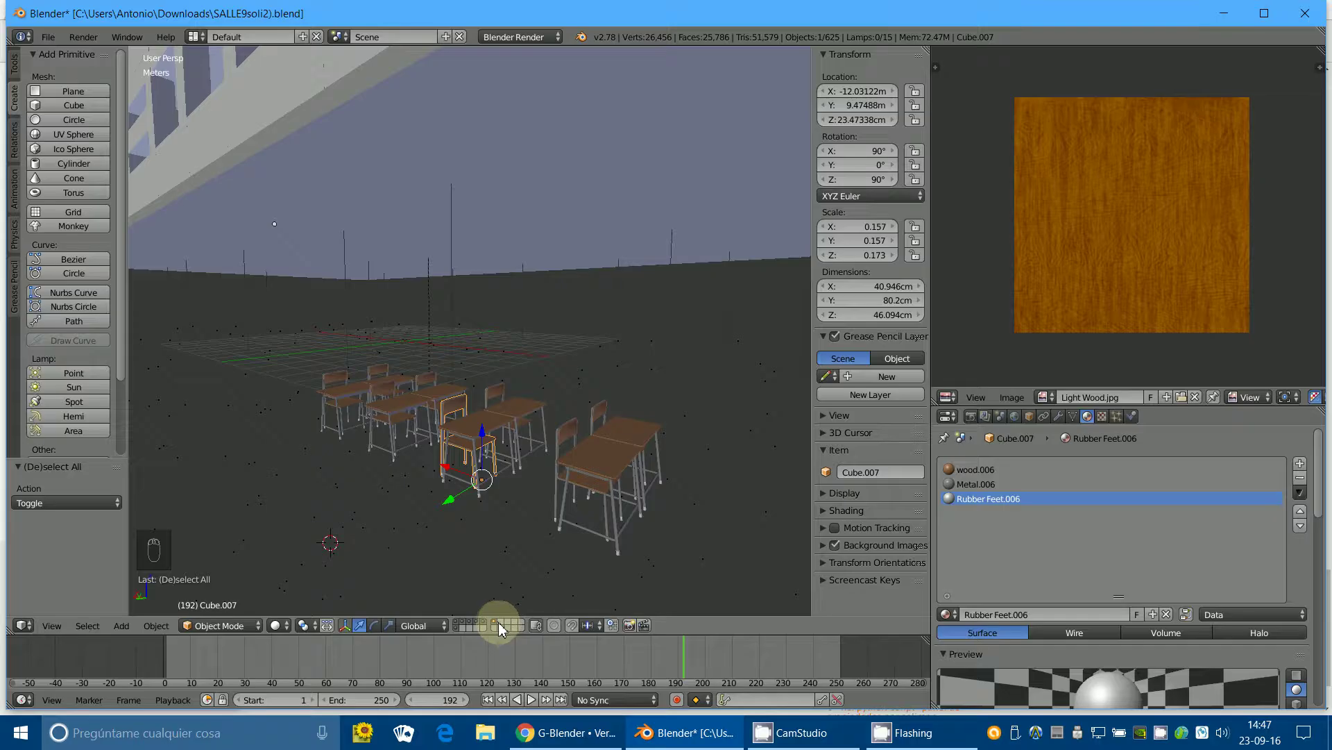
key("b")
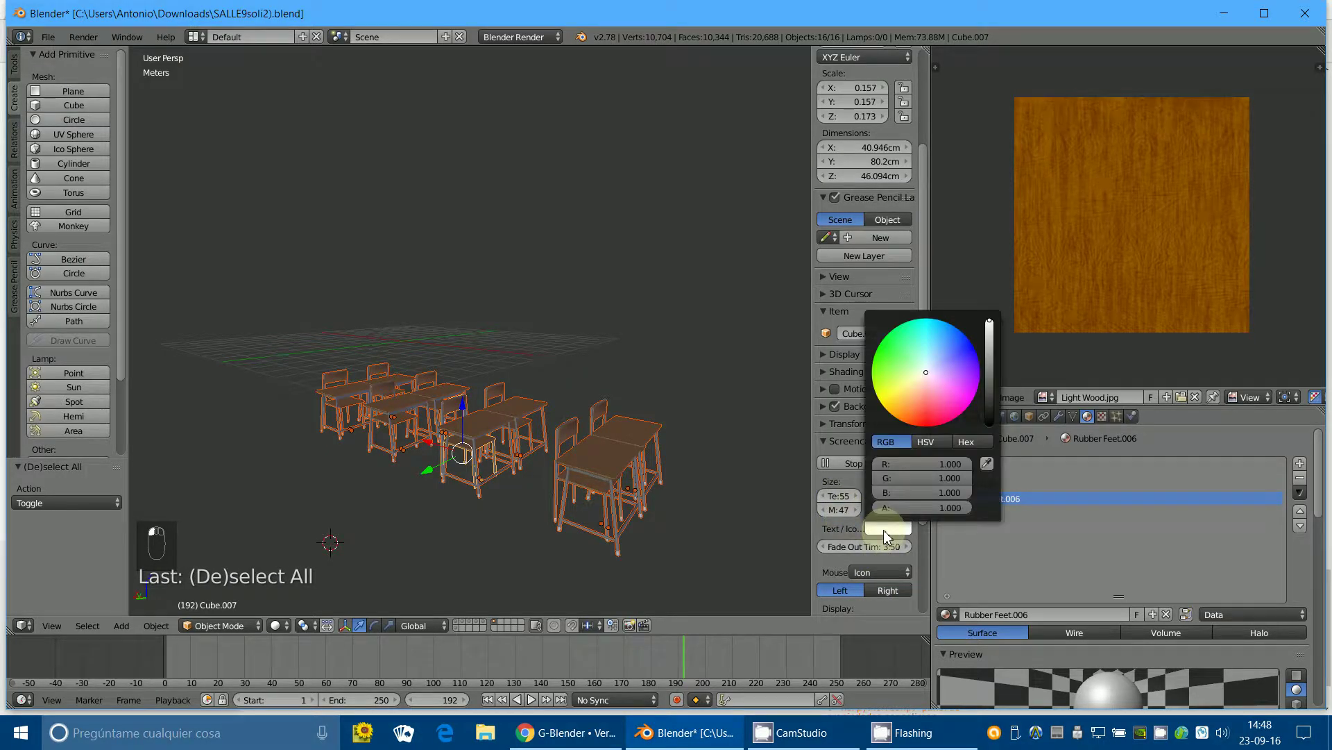
Deselect the pieces and start a box selection around the desks and chairs.
left_click_drag(200, 615, 265, 572)
left_click(254, 567)
left_click_drag(886, 535, 490, 658)
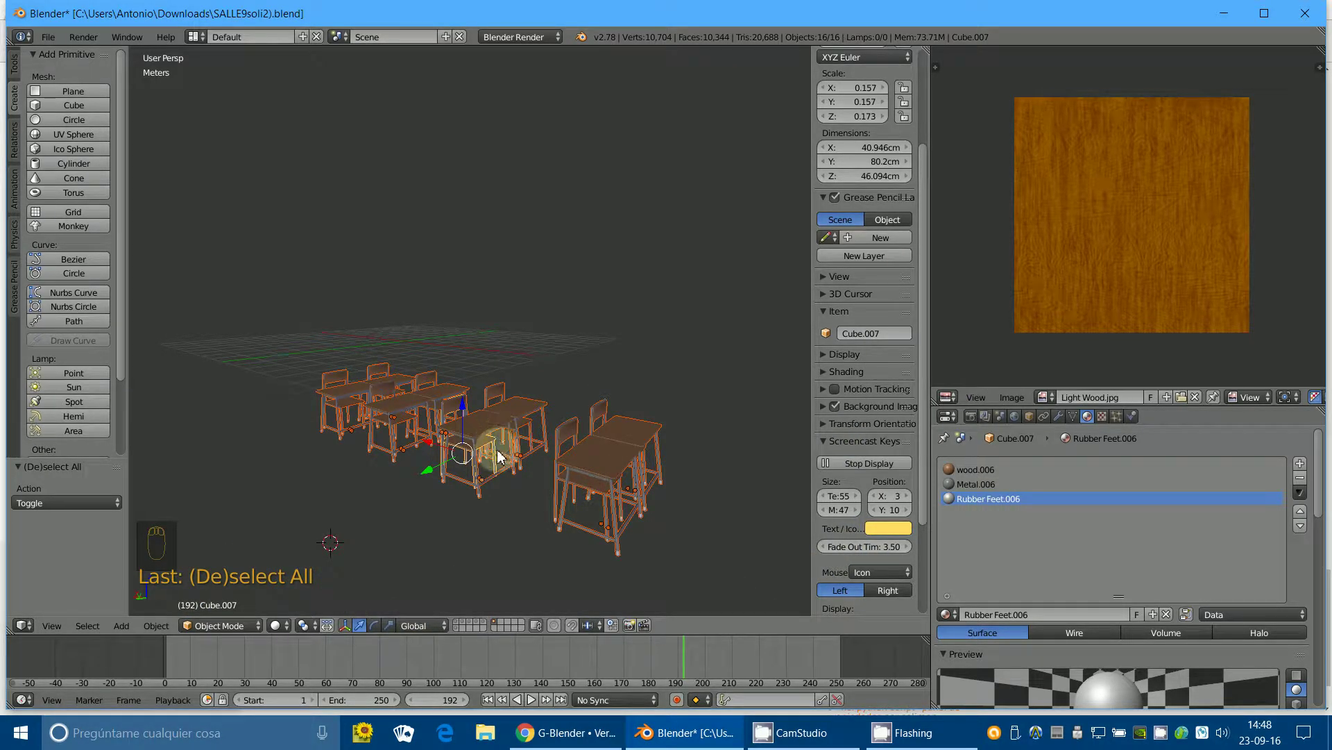
Box-select the whole set and move it to another layer via the Move to Layer popup.
key("m")
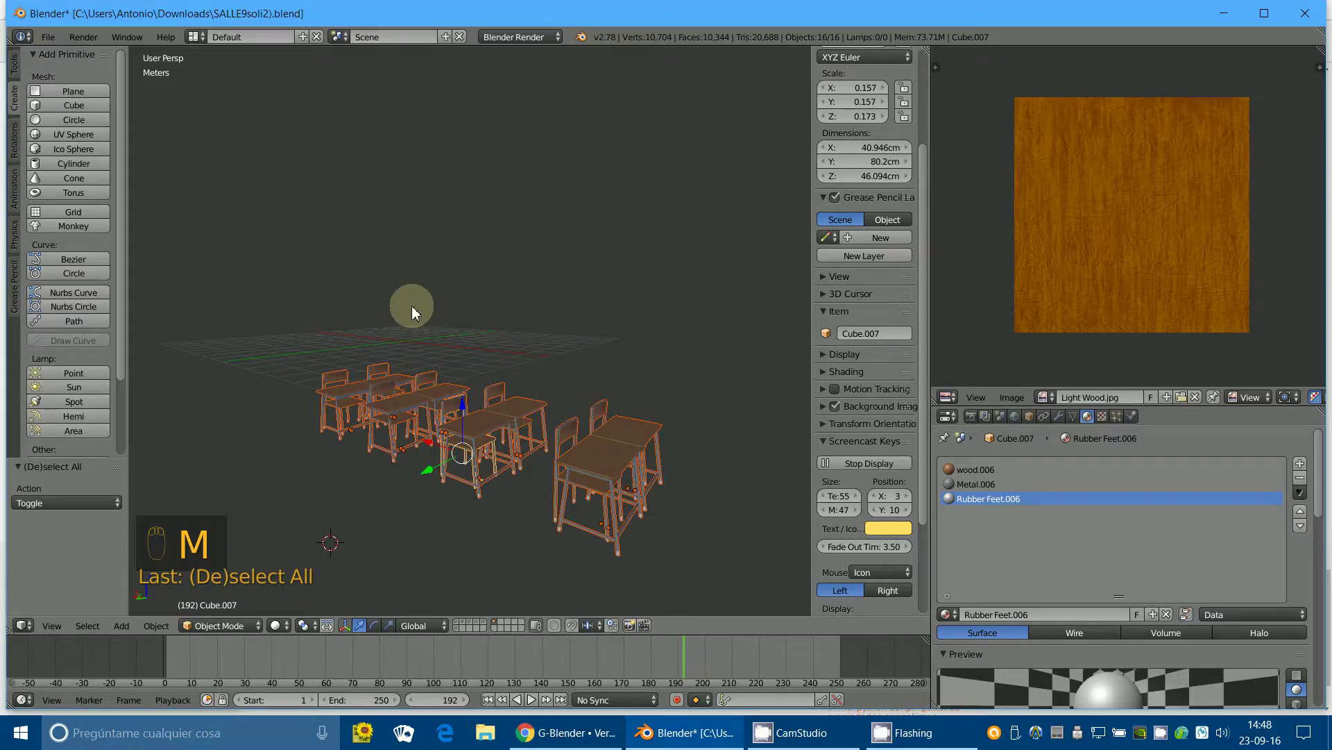
key("a")
key("b")
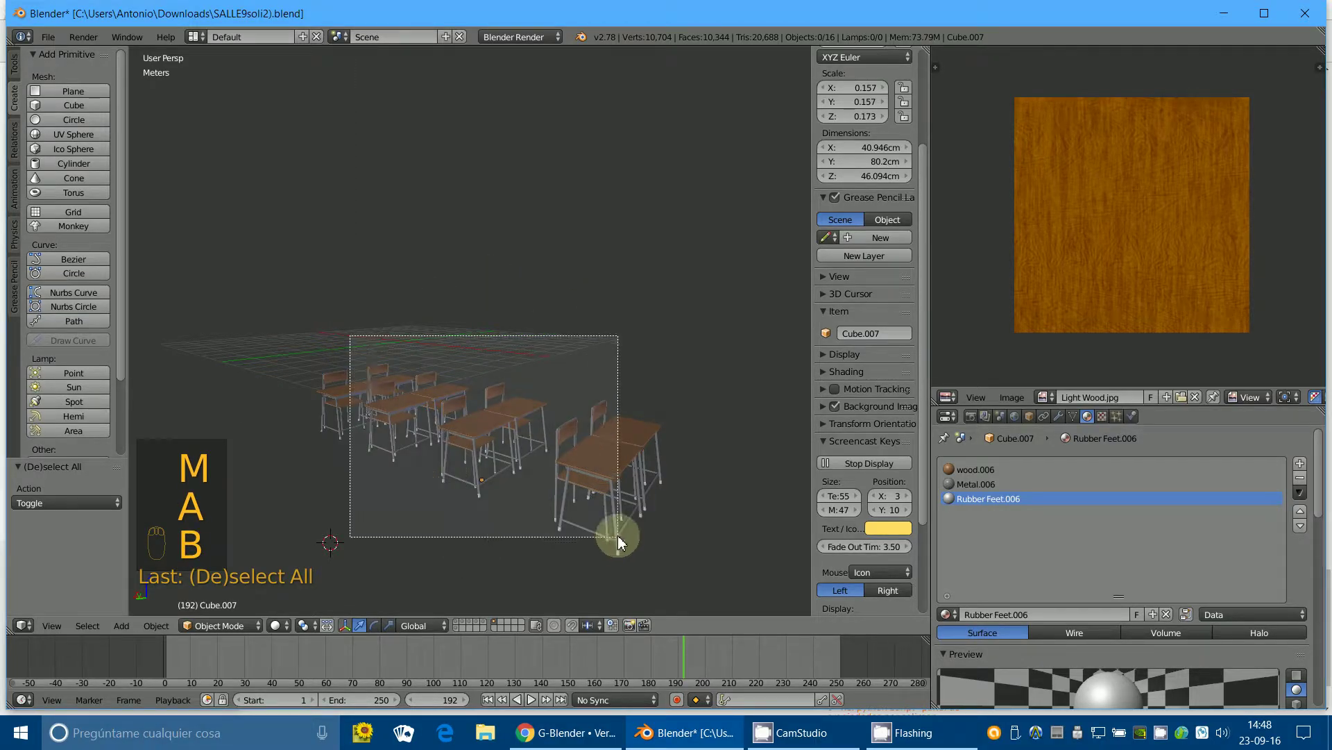
key("m")
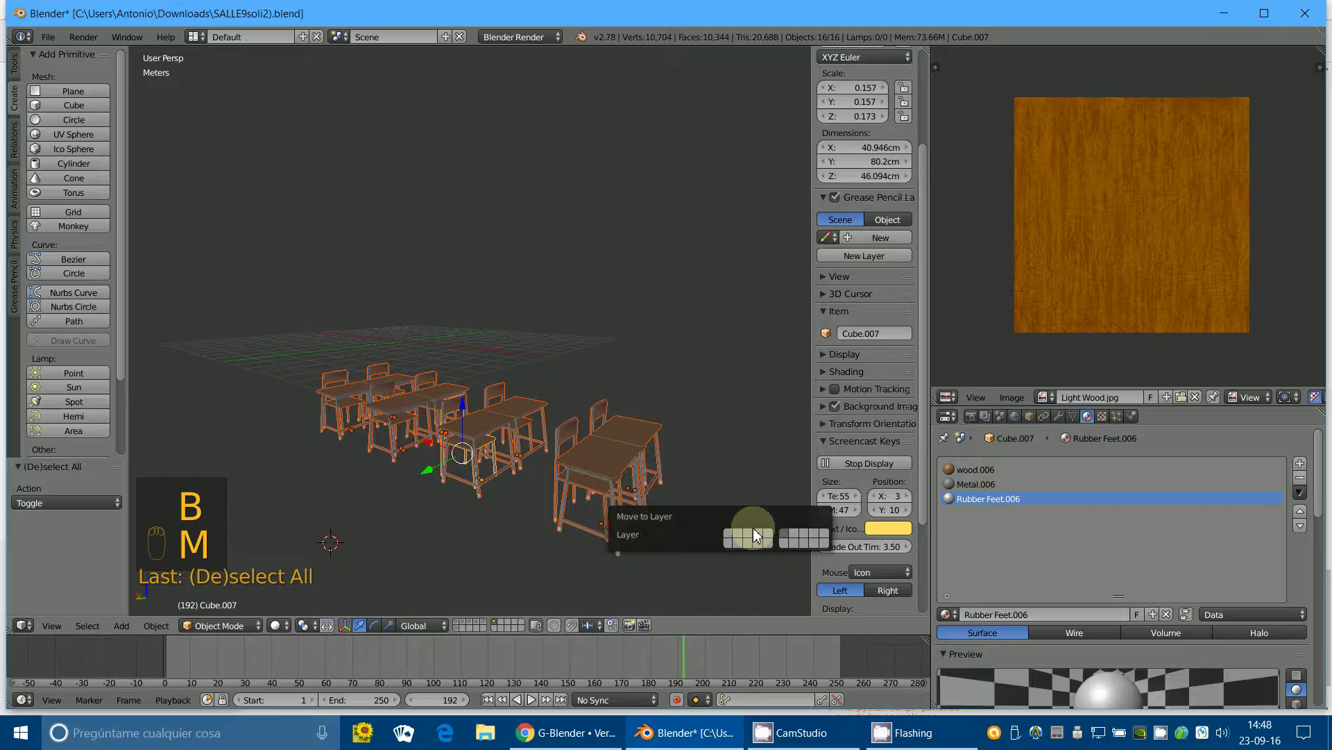
left_click_drag(615, 402, 570, 628)
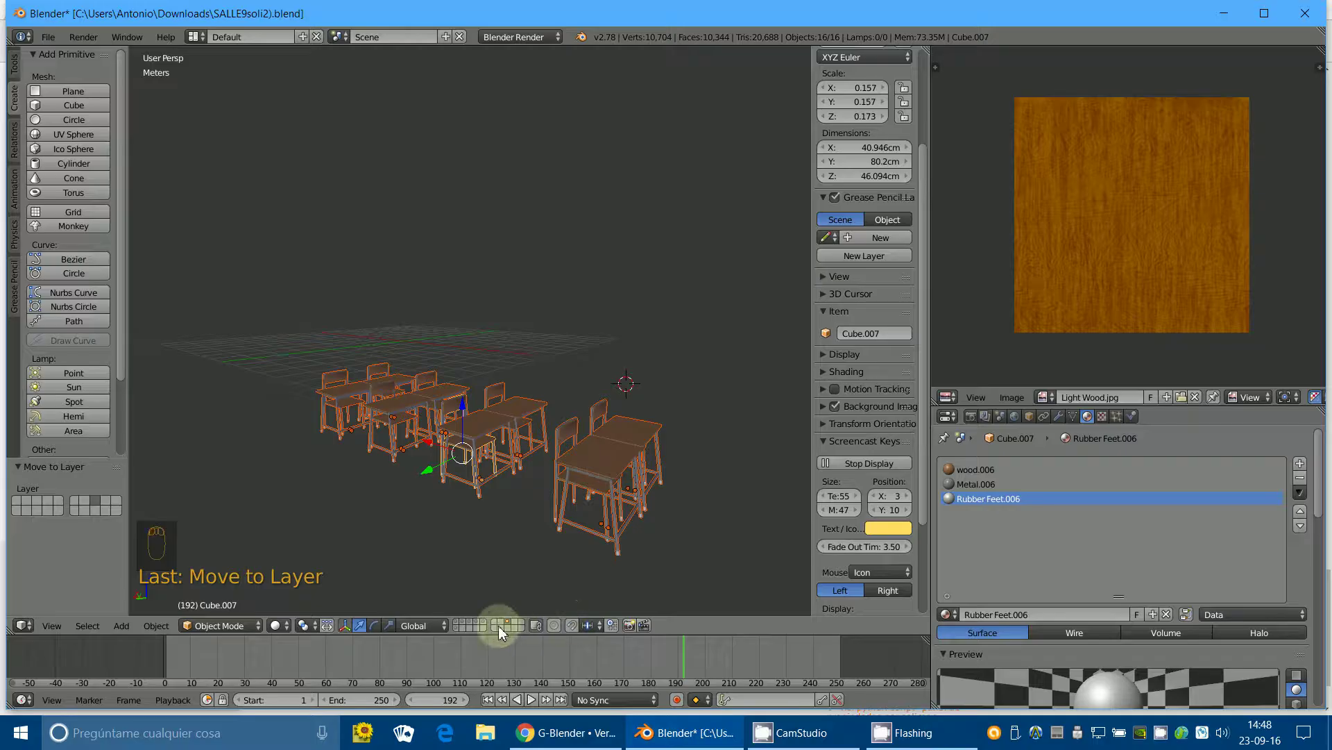
Return to the set's layer and reselect all sixteen chair and desk pieces.
left_click_drag(500, 630, 517, 626)
left_click_drag(610, 322, 565, 273)
key("a")
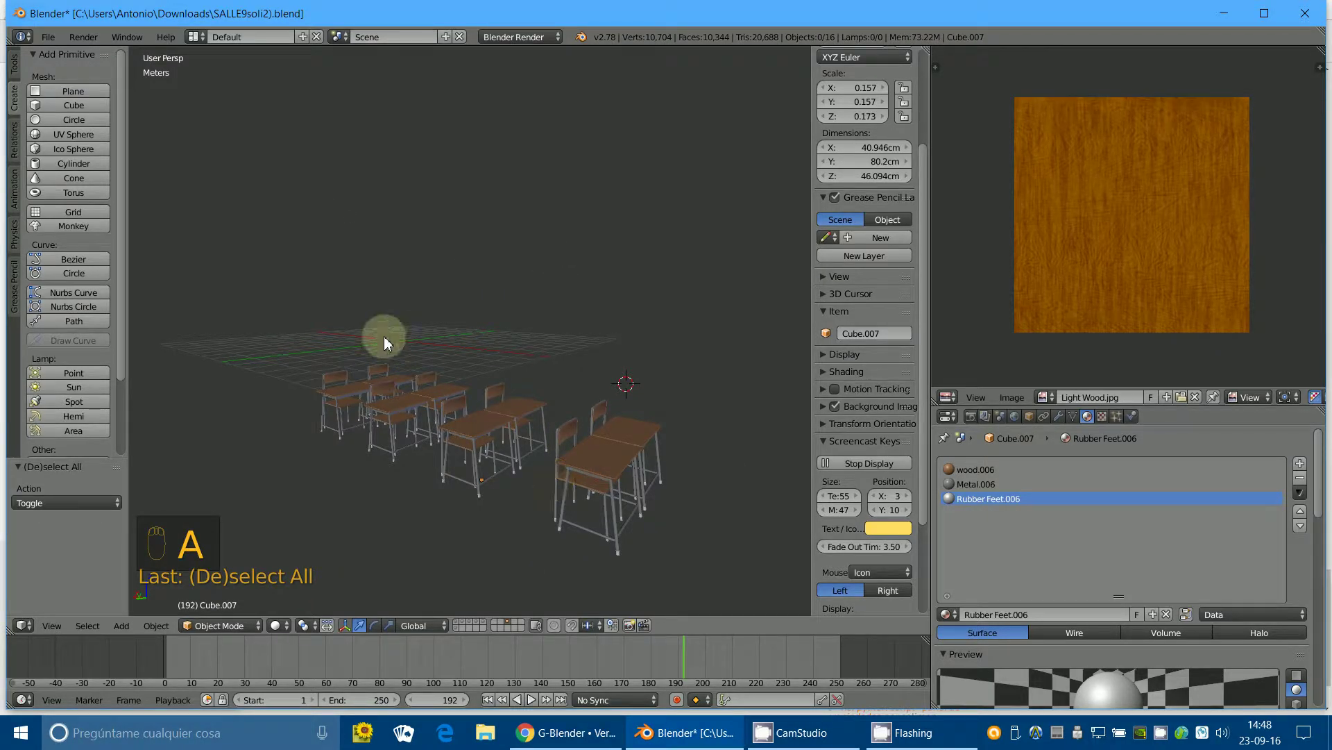
key("b")
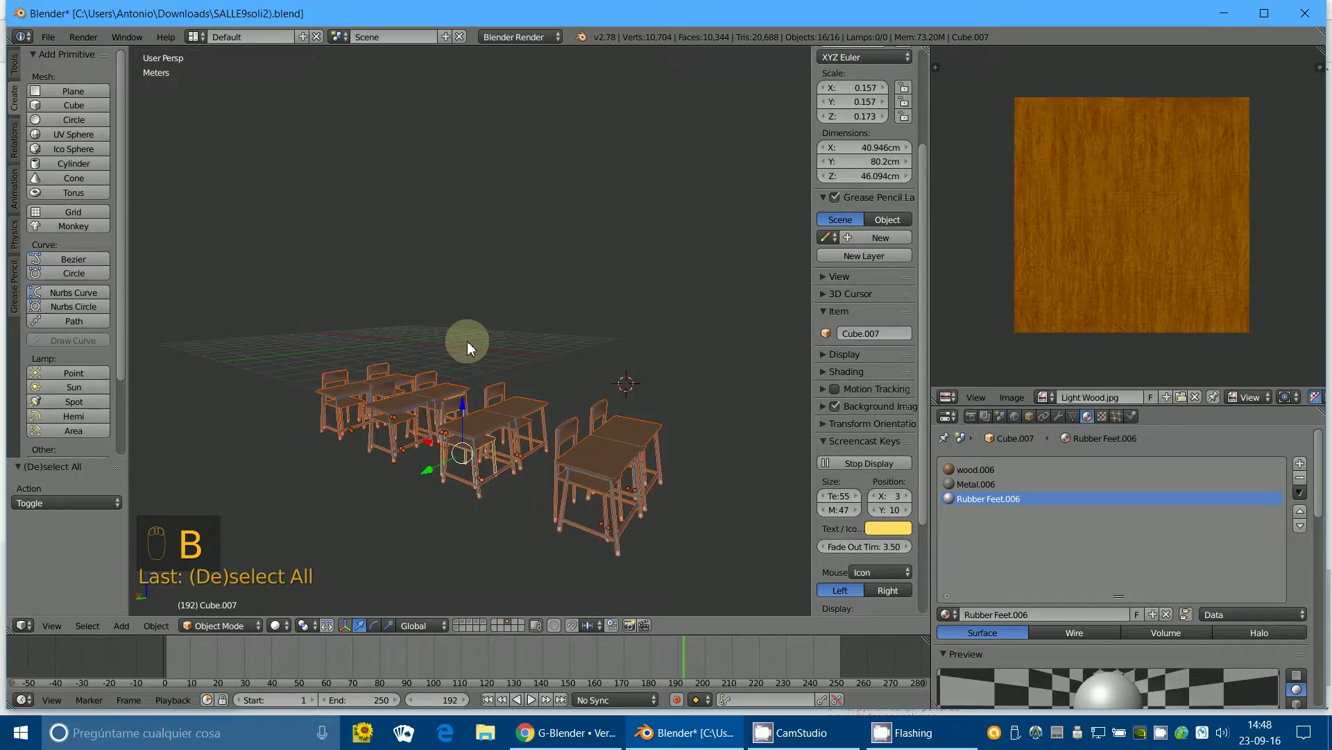
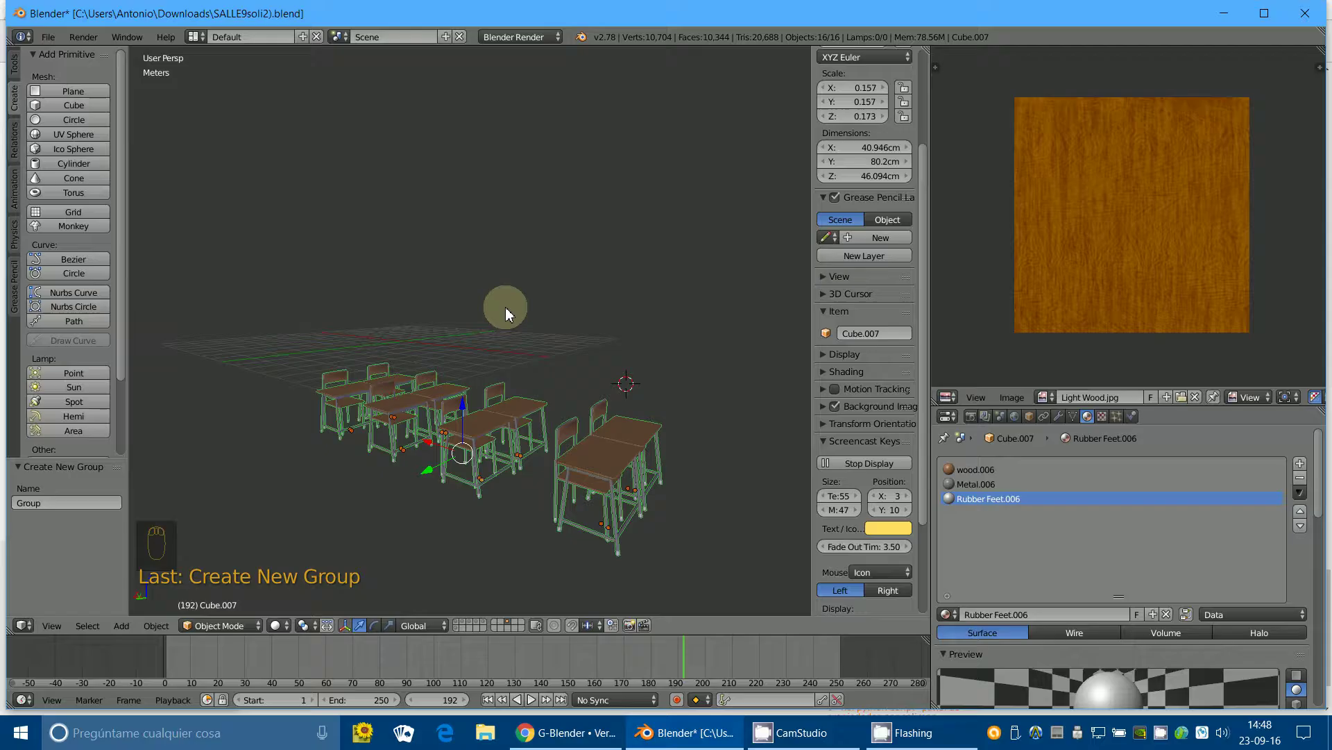
Create a new group from the sixteen pieces and start renaming it 'gRUPO_SILLAS'.
left_click_drag(47, 508, 50, 494)
middle_click(50, 494)
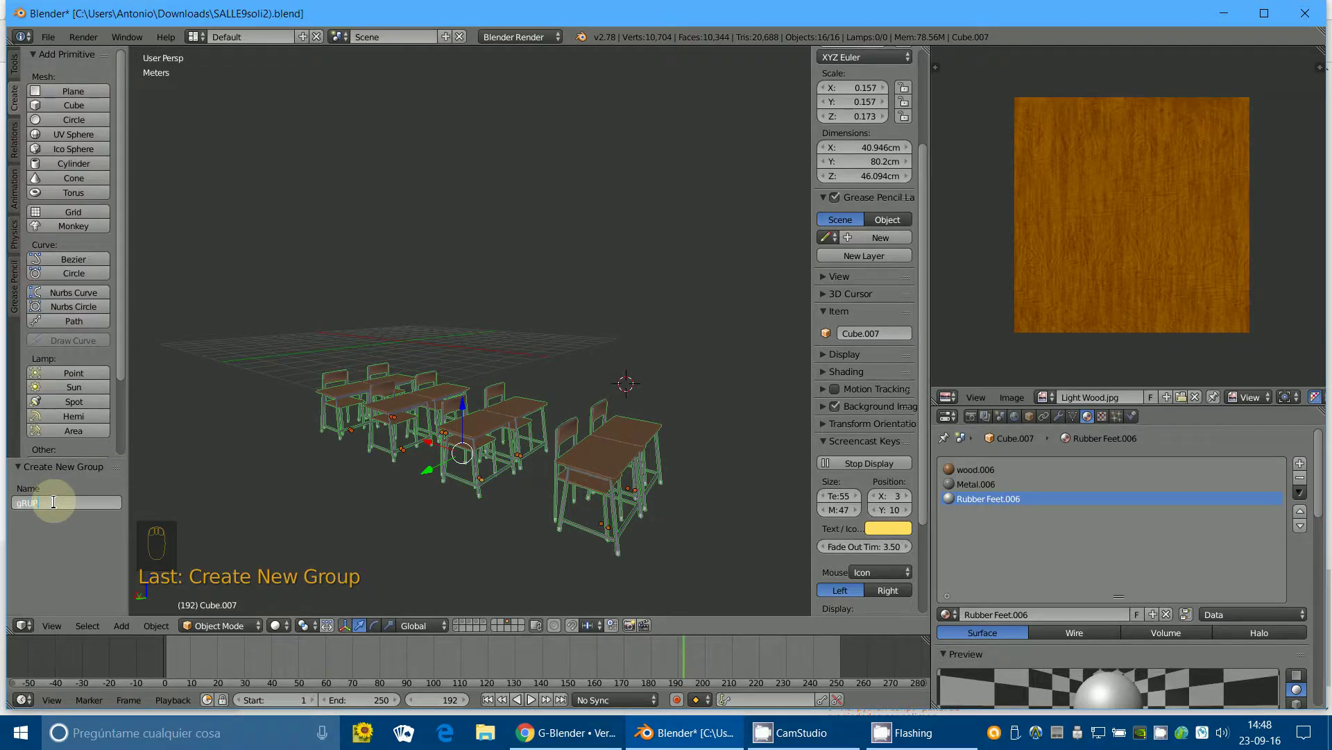
key("l")
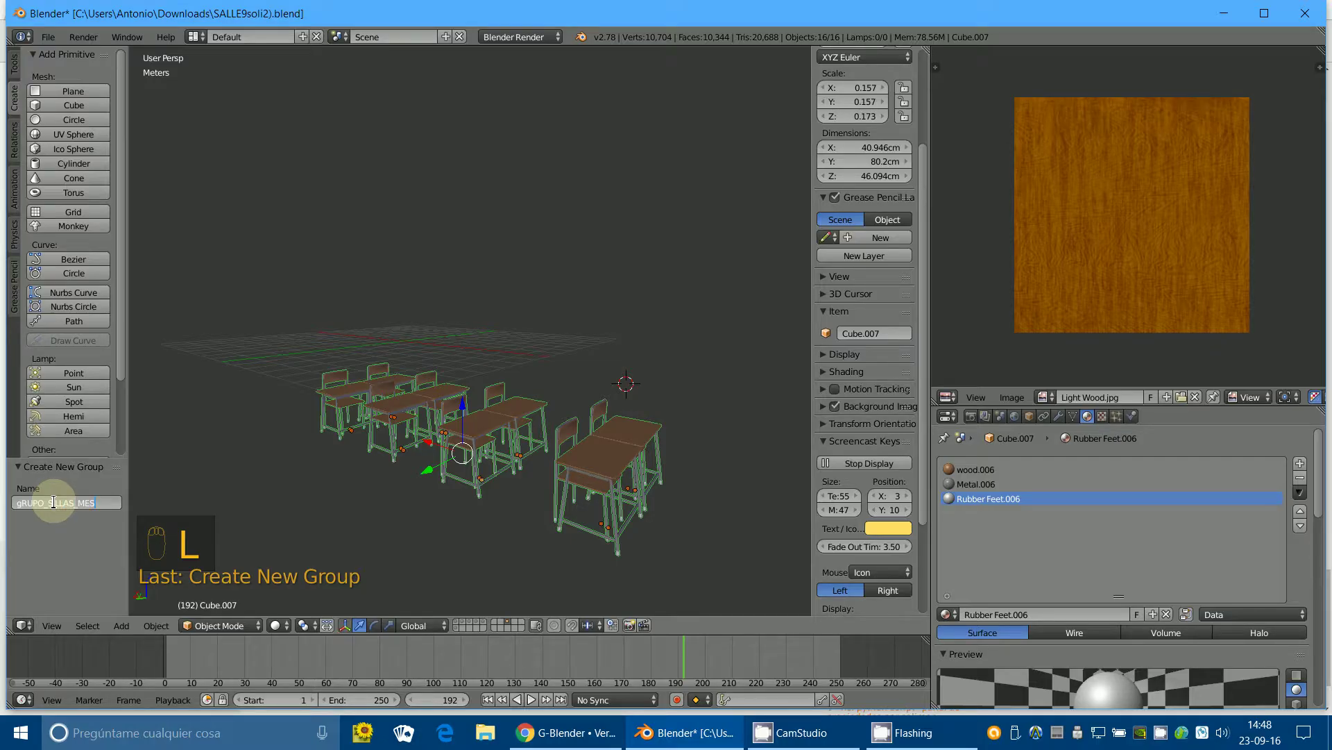
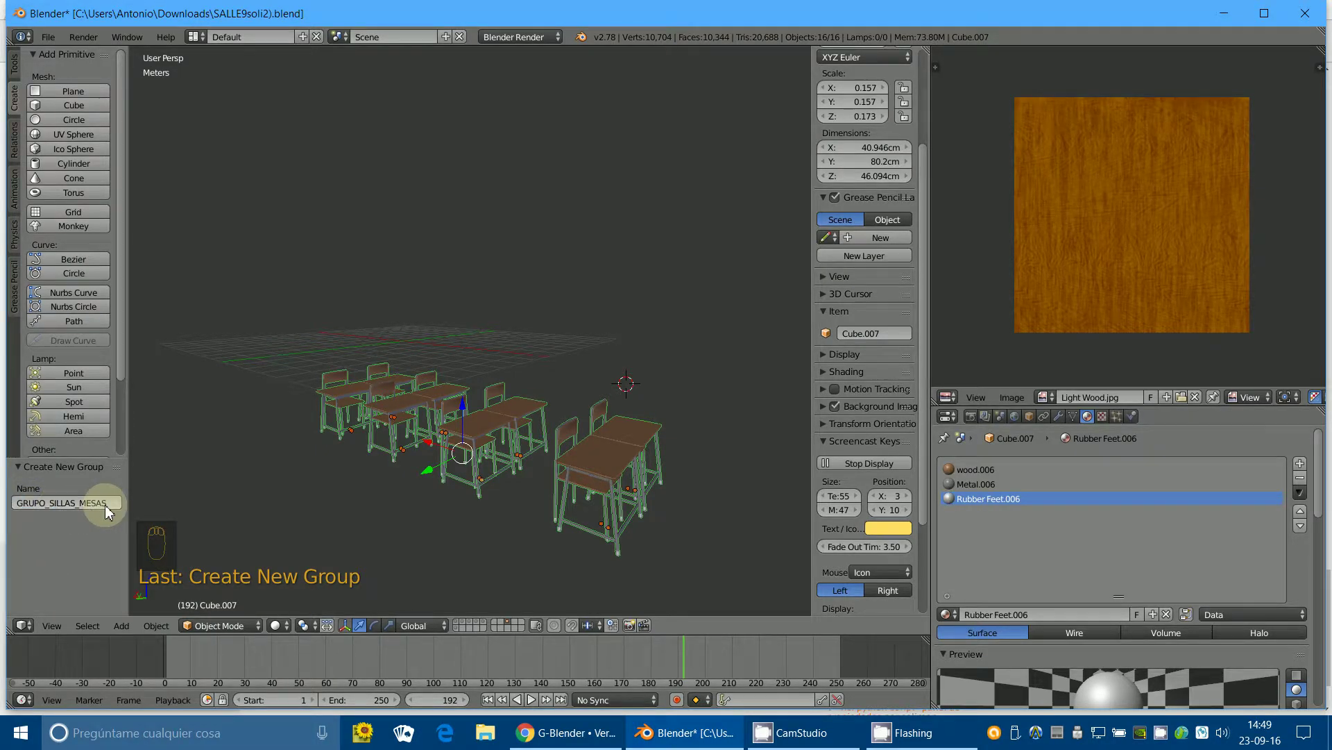
Replace the texture preview area with an Outliner showing the scene's groups.
left_click_drag(951, 403, 1000, 96)
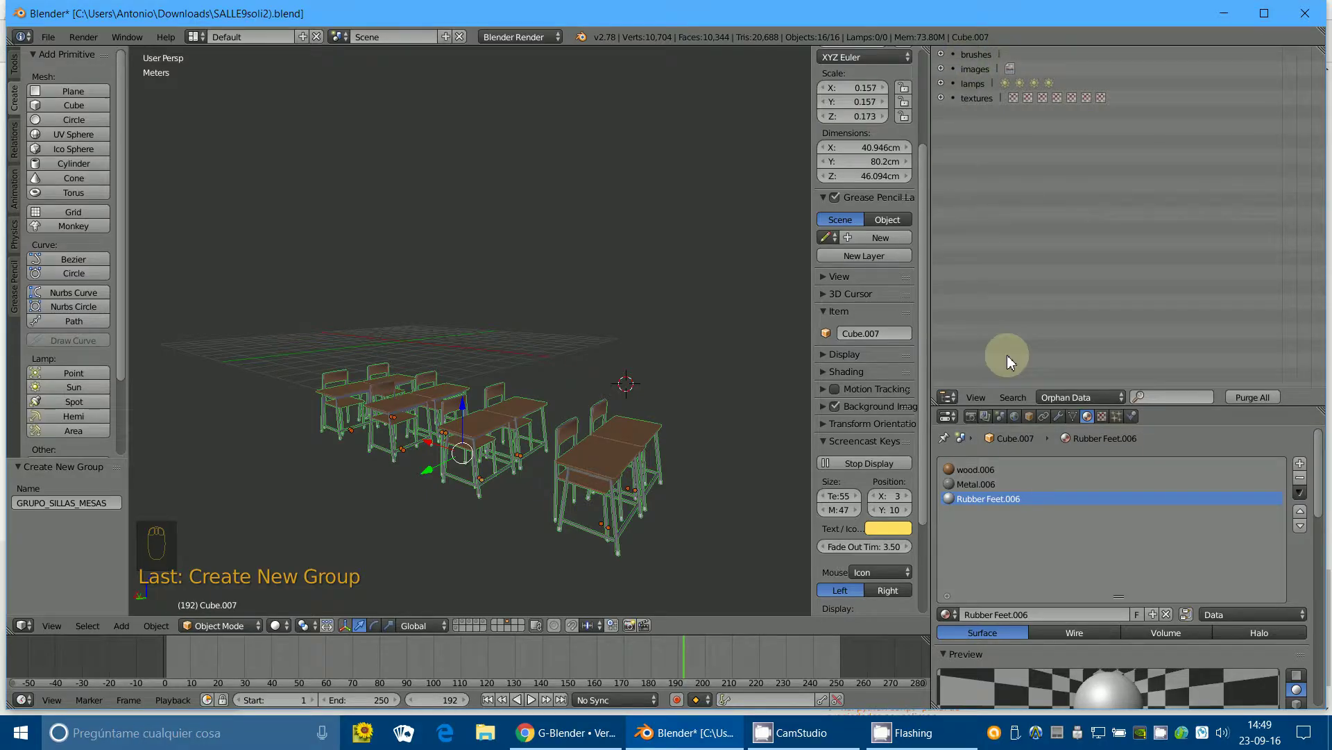
left_click_drag(1065, 402, 1068, 251)
left_click_drag(1068, 251, 1068, 281)
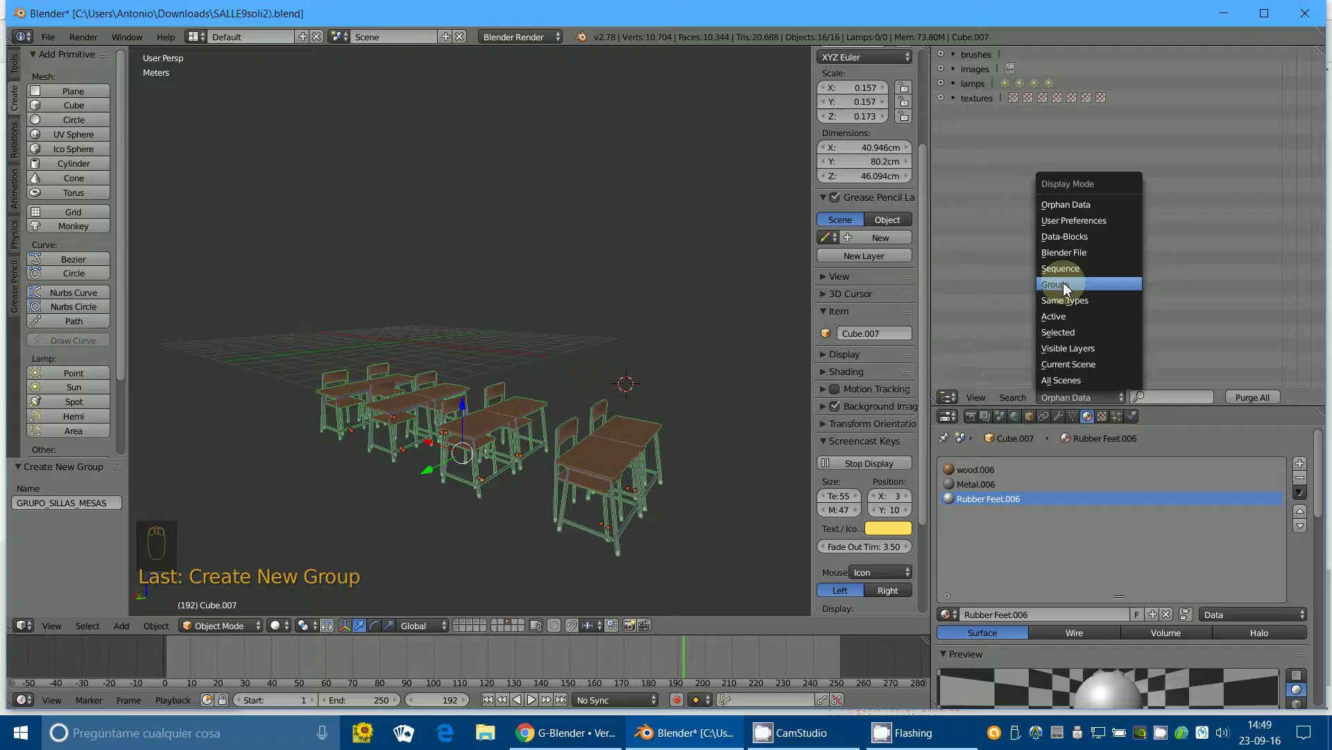
left_click_drag(943, 57, 1011, 250)
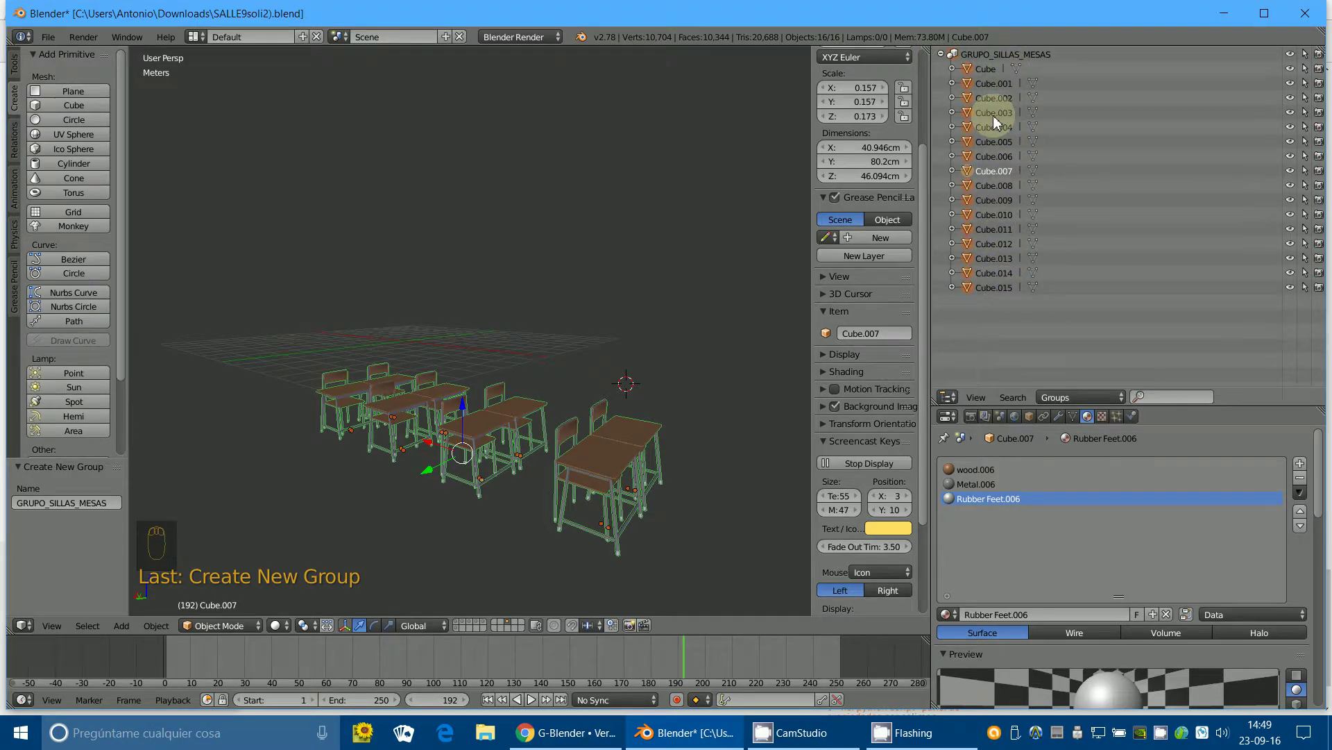
Deselect everything, then select all pieces of GRUPO_SILLAS_MESAS from the Outliner.
left_click_drag(943, 58, 569, 430)
key("a")
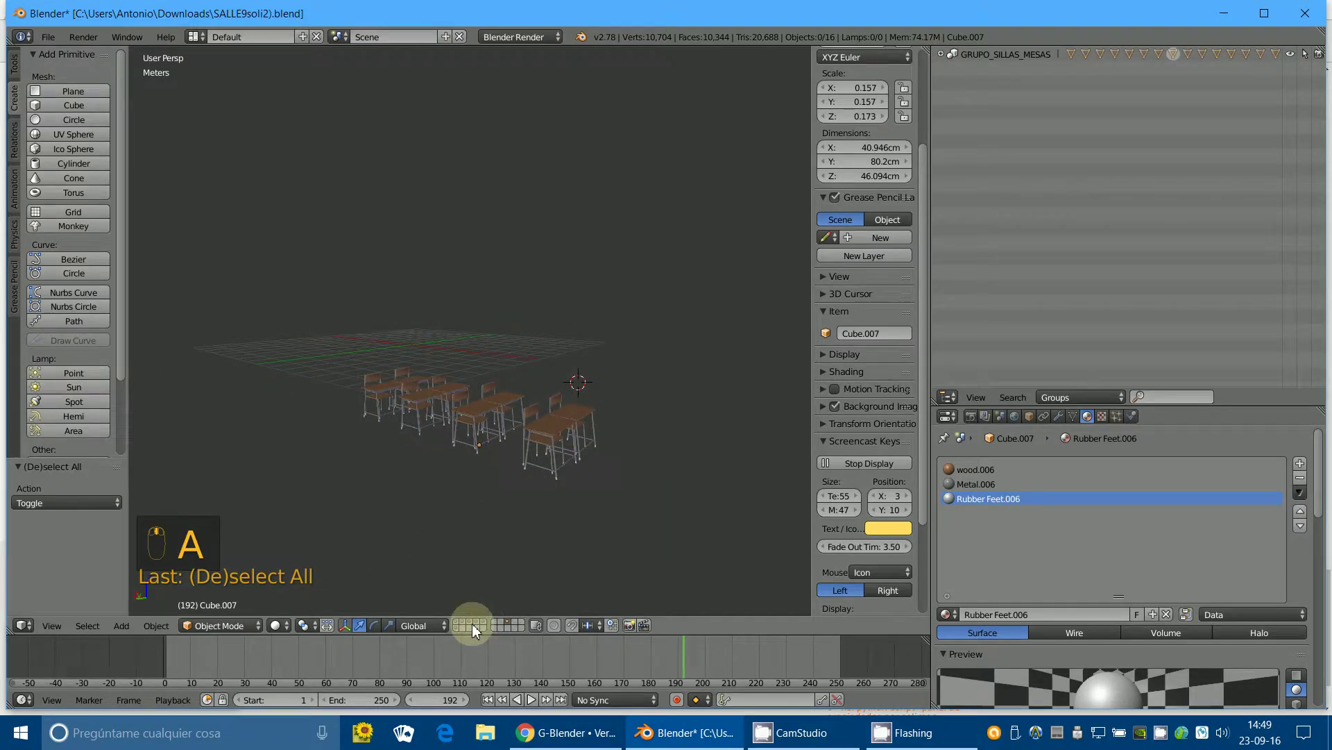
middle_click(476, 630)
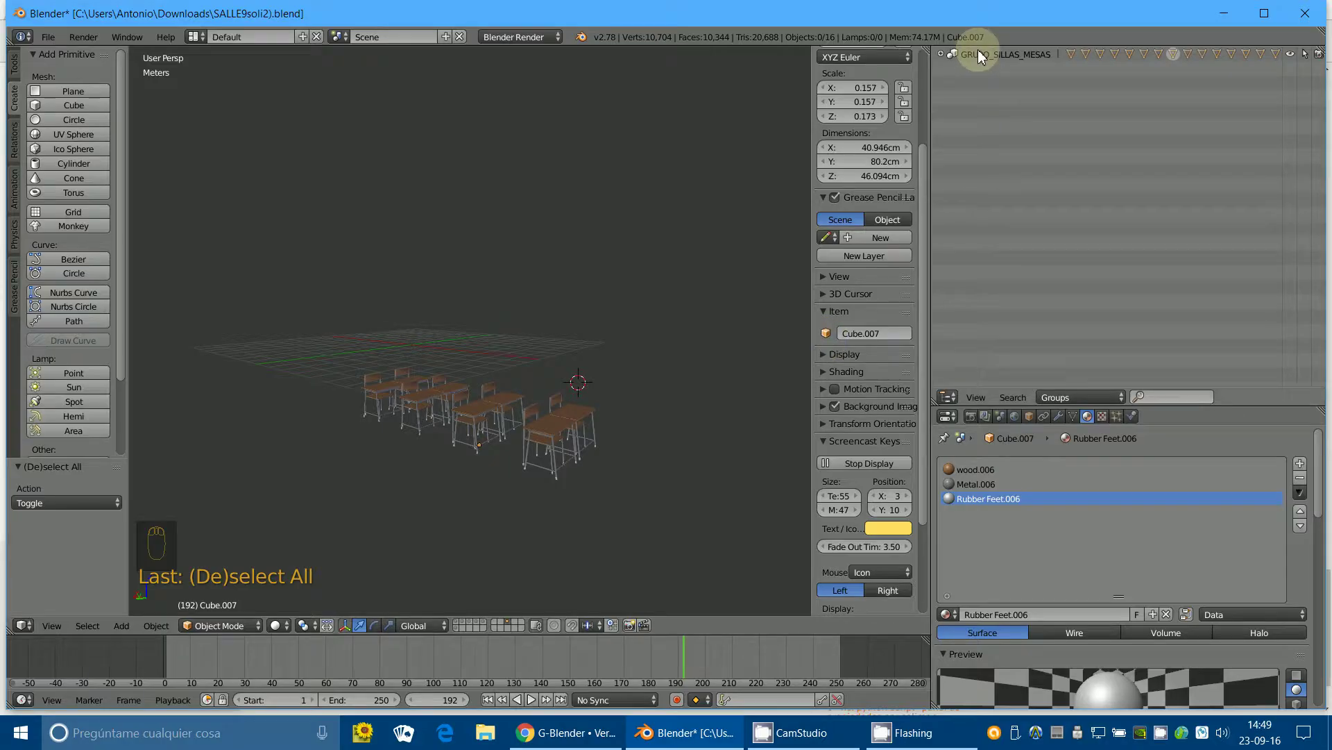
left_click_drag(983, 57, 581, 370)
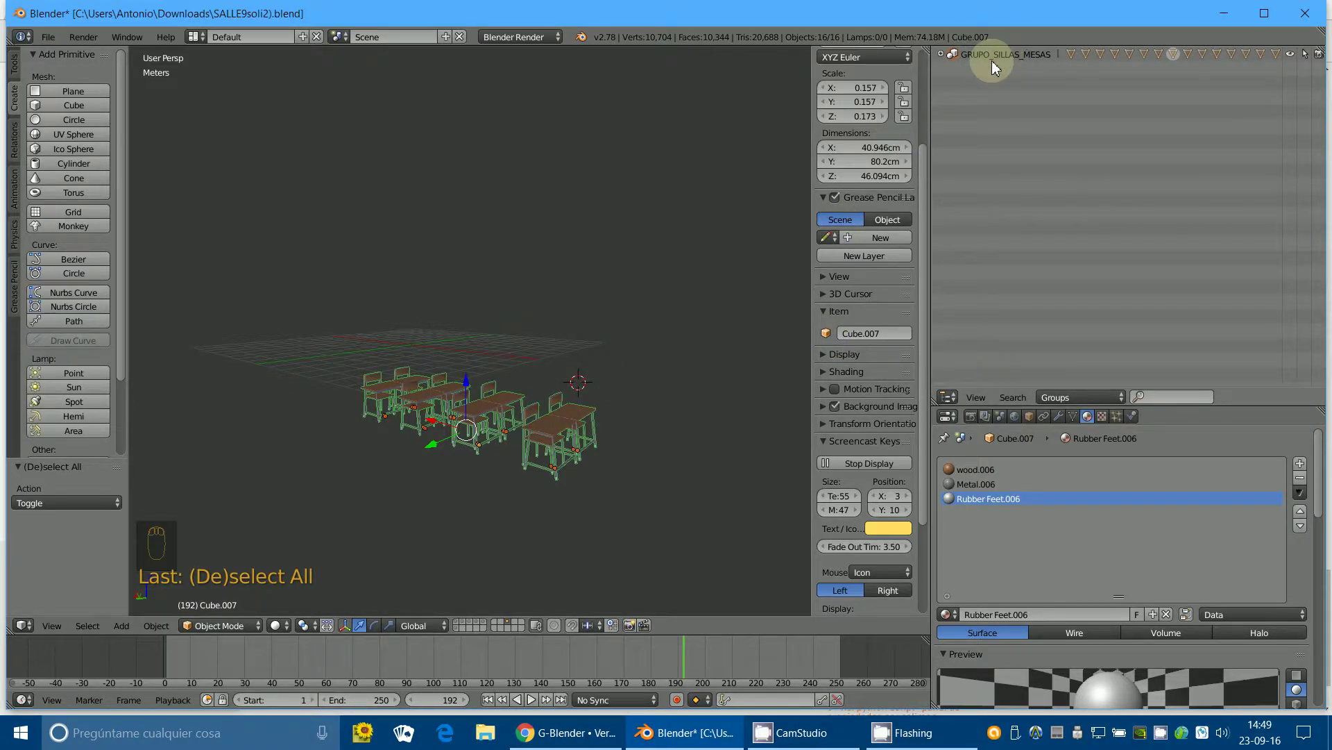
Orbit around the desk set and settle on a front orthographic view.
key("g")
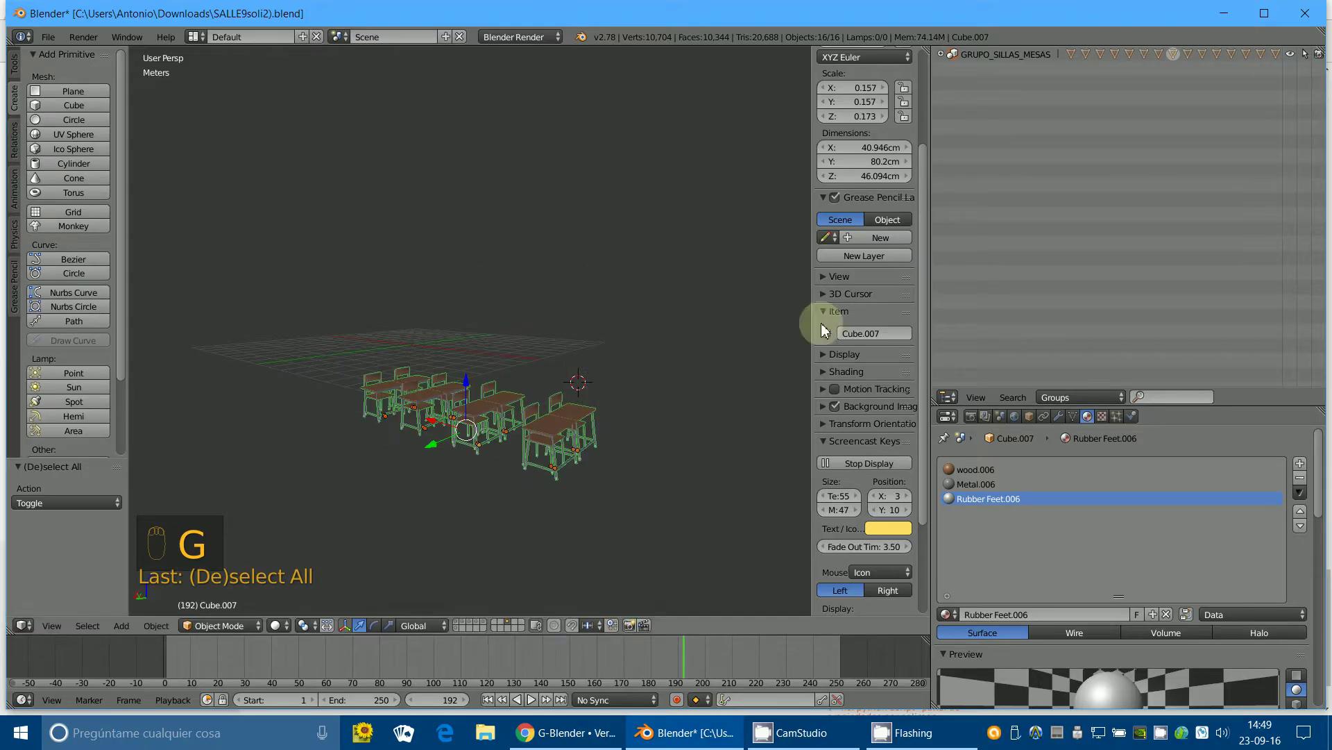
key("a")
left_click(408, 512)
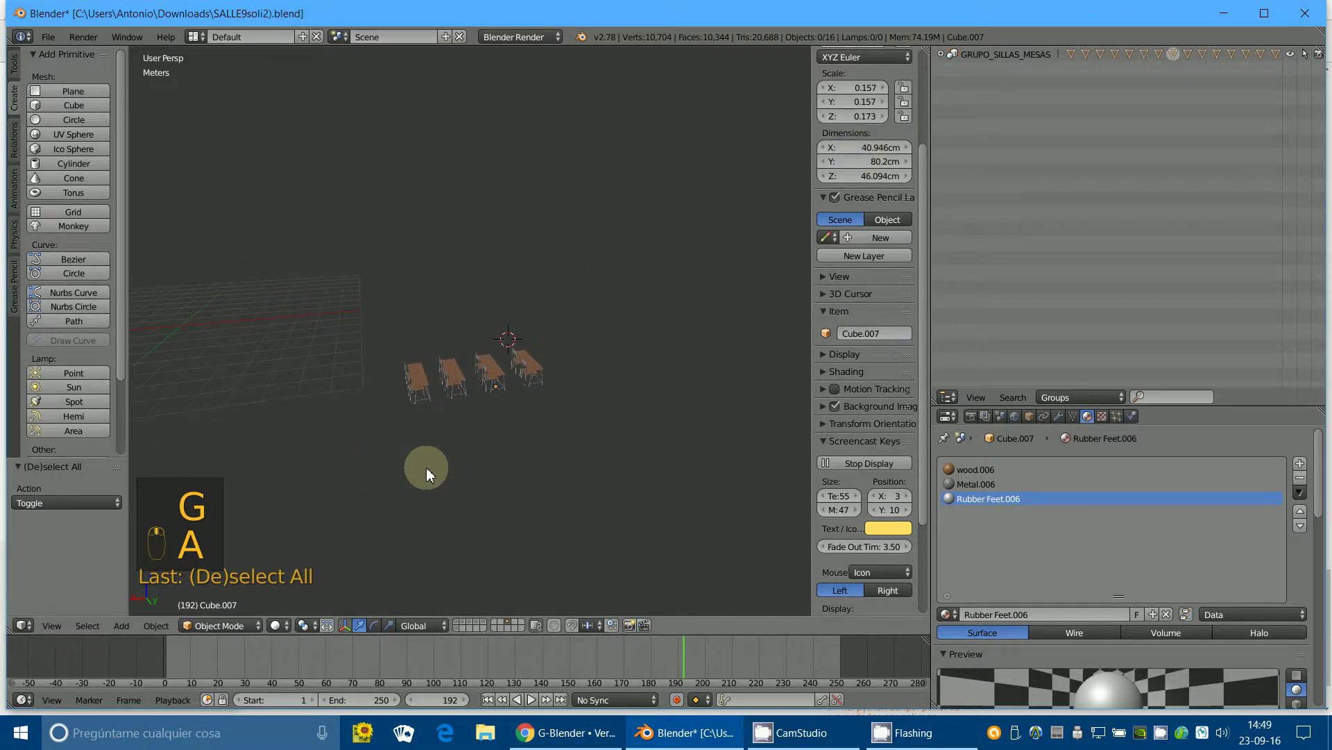
left_click_drag(360, 378, 553, 402)
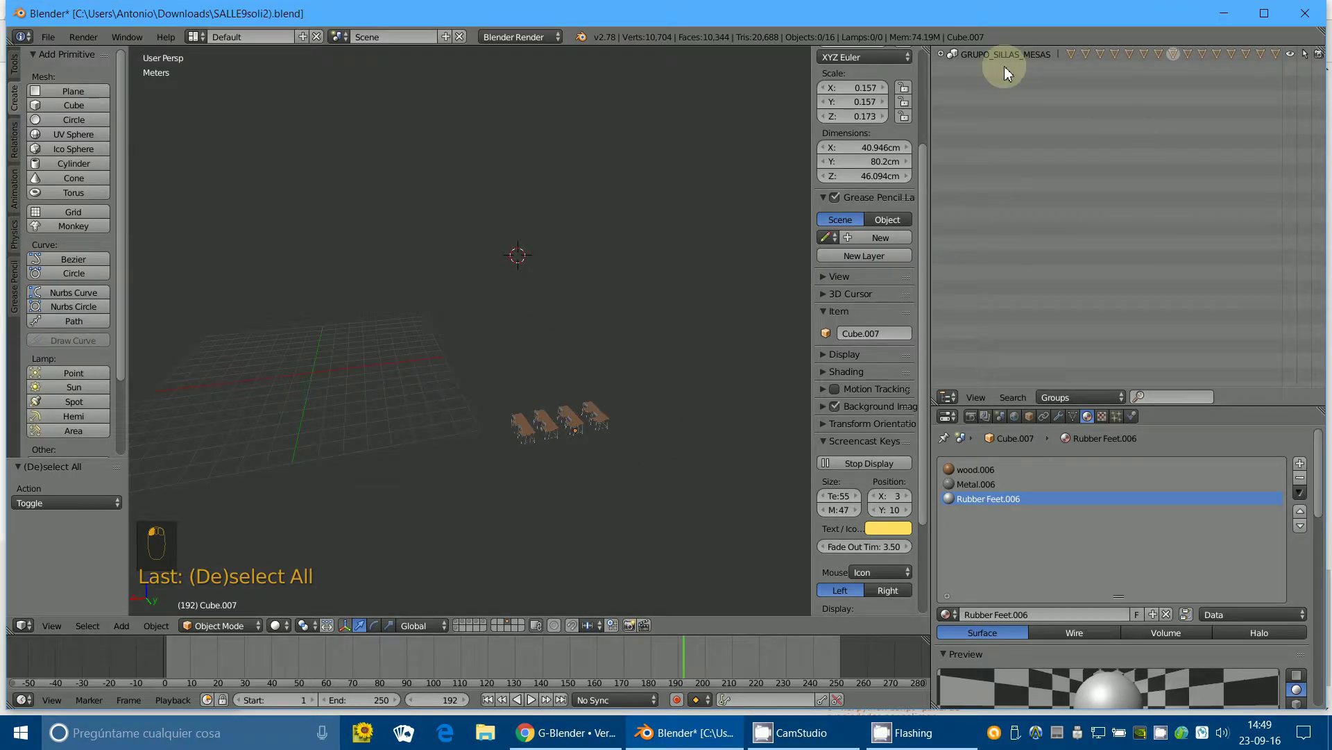
middle_click(994, 66)
left_click_drag(604, 526, 584, 484)
key("KP_1")
key("KP_5")
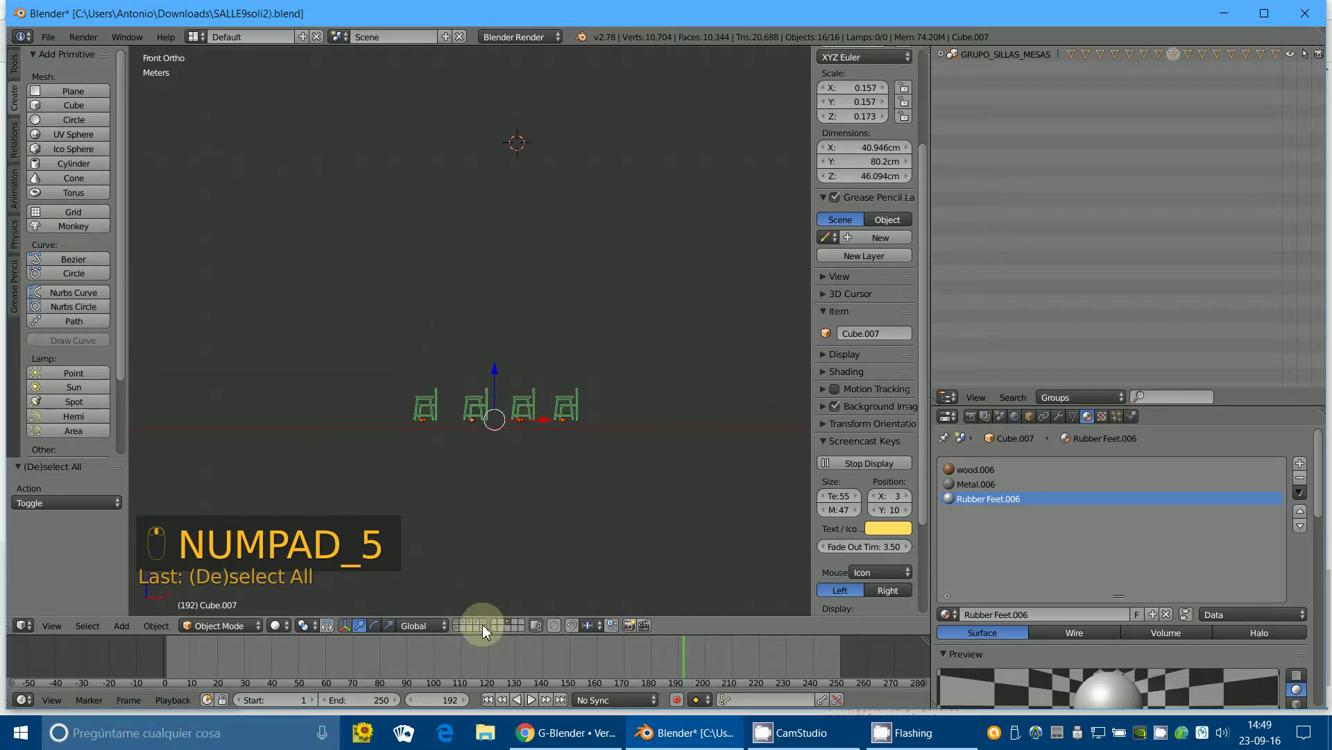
Show the building floor plan layer with the set and duplicate the chair-desk group.
left_click(477, 626)
left_click_drag(476, 626, 533, 272)
key("z")
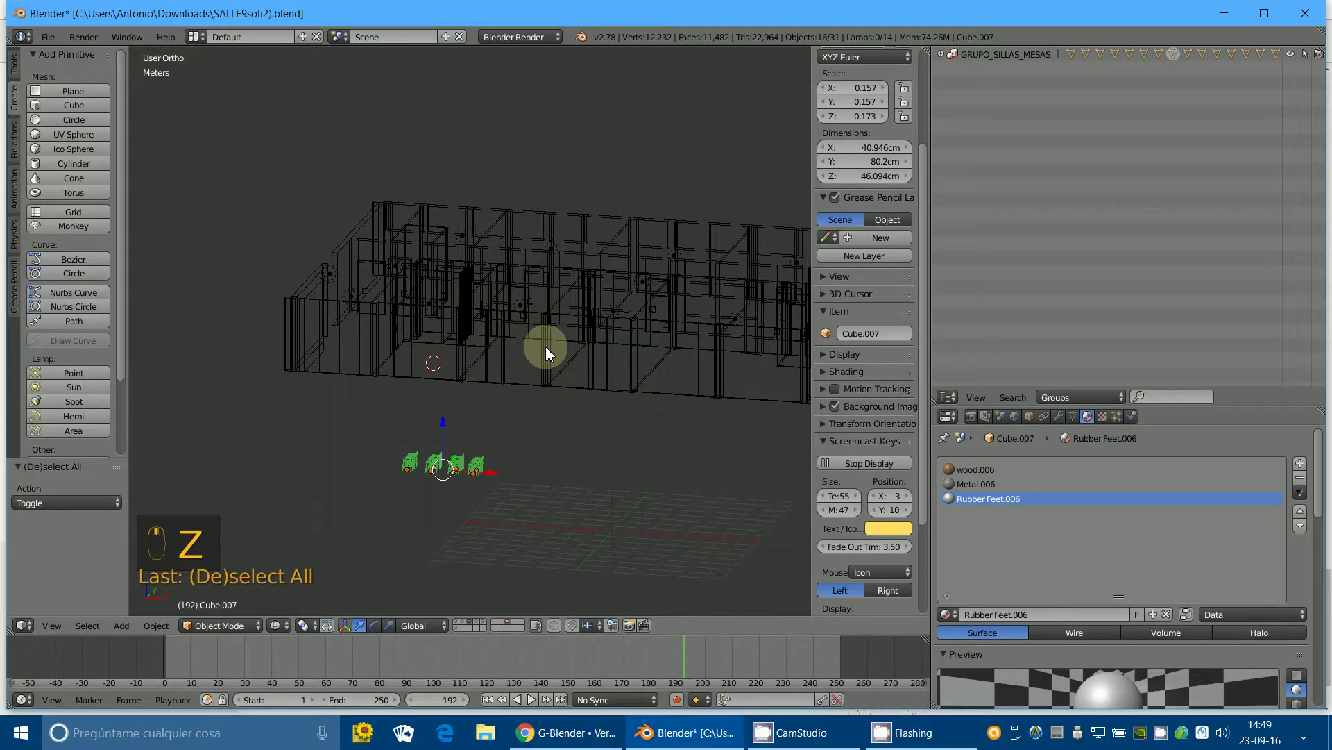
key("z")
key("KP_1")
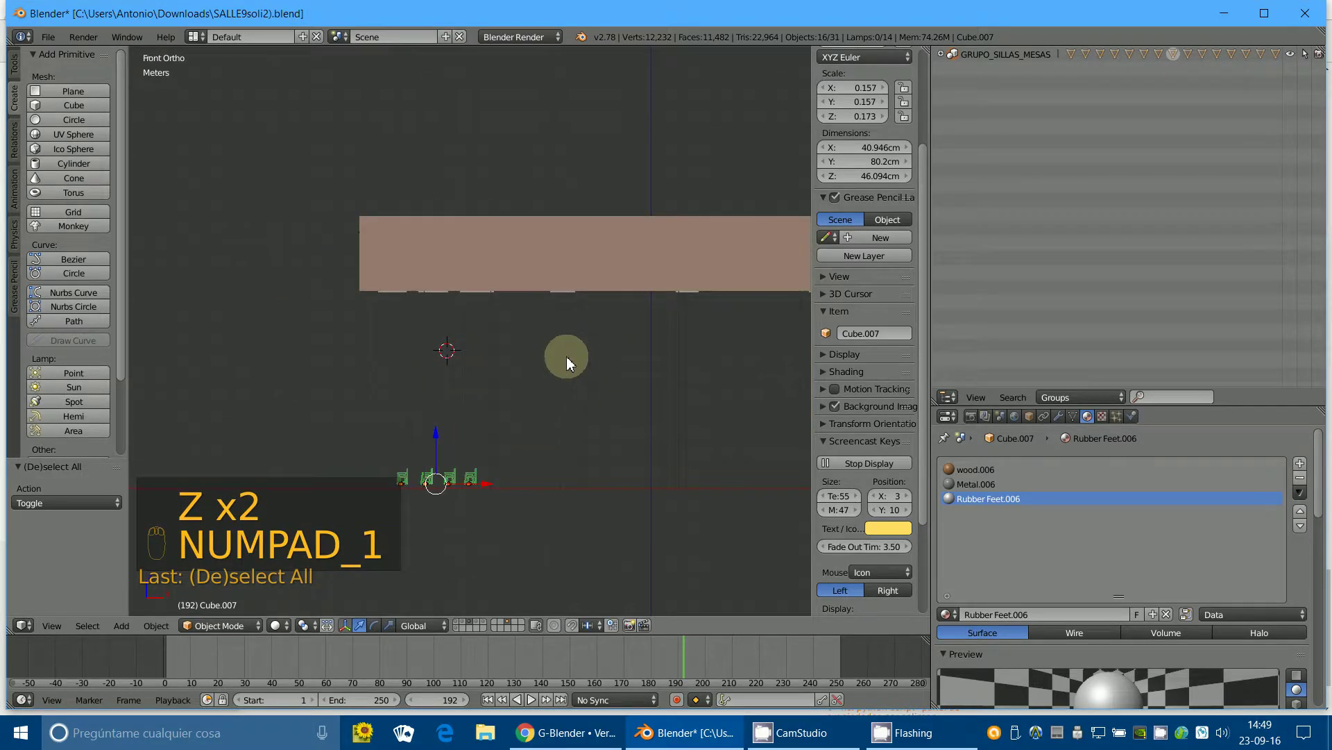
Raise the duplicated chair-desk sets along Z up into a classroom of the building.
key("shift+d")
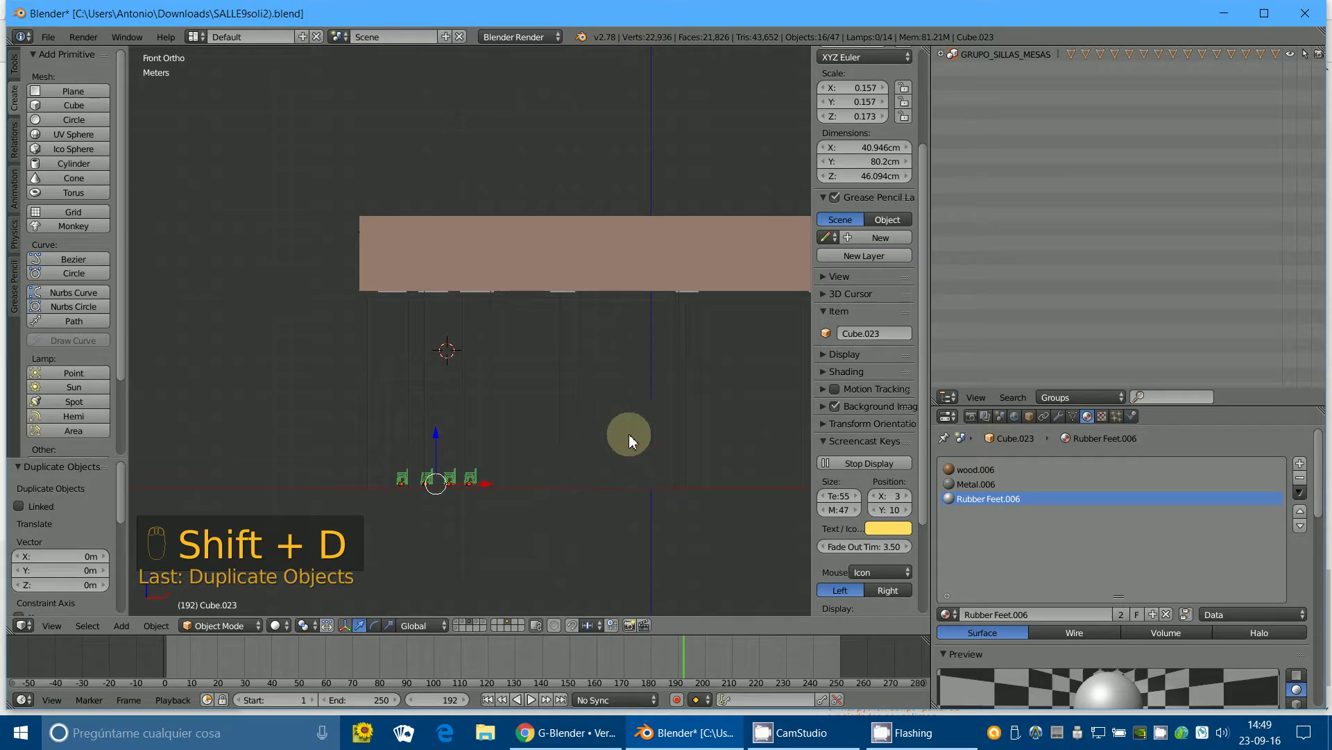
left_click_drag(579, 462, 639, 474)
key("g")
key("z")
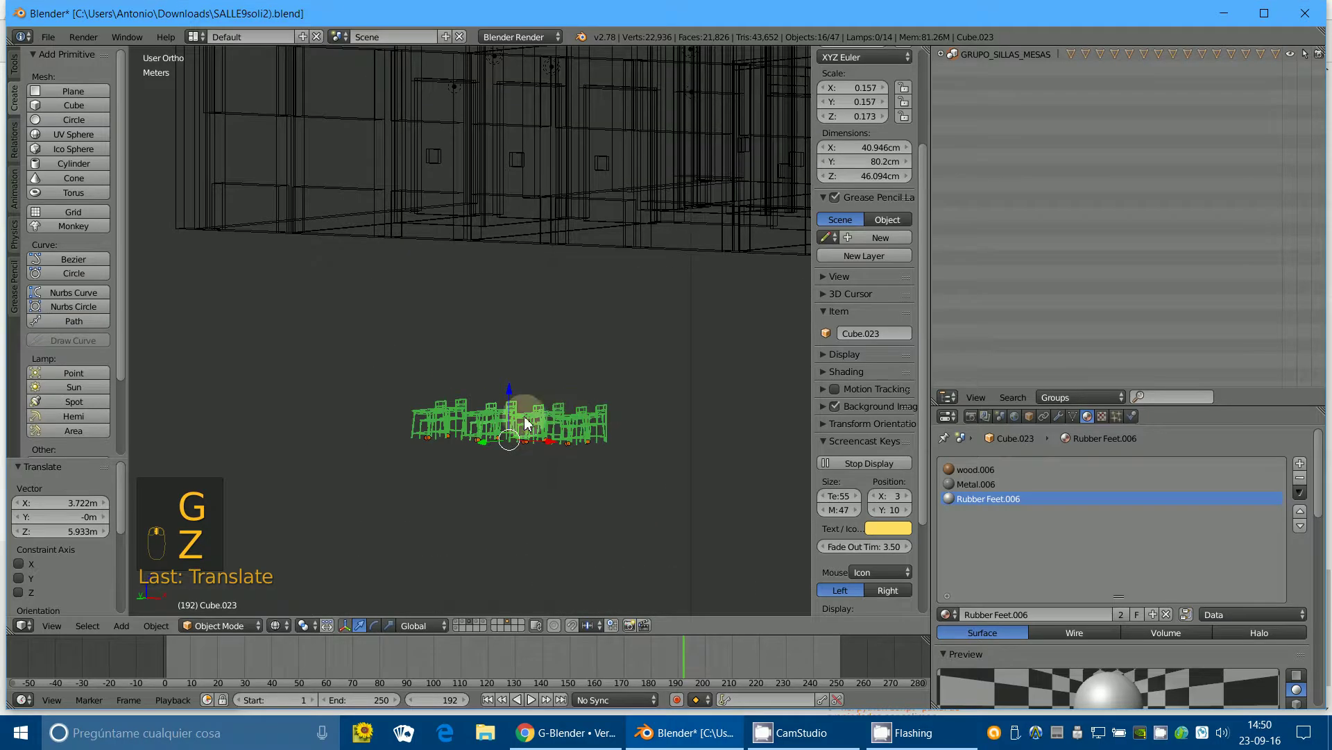
middle_click(998, 66)
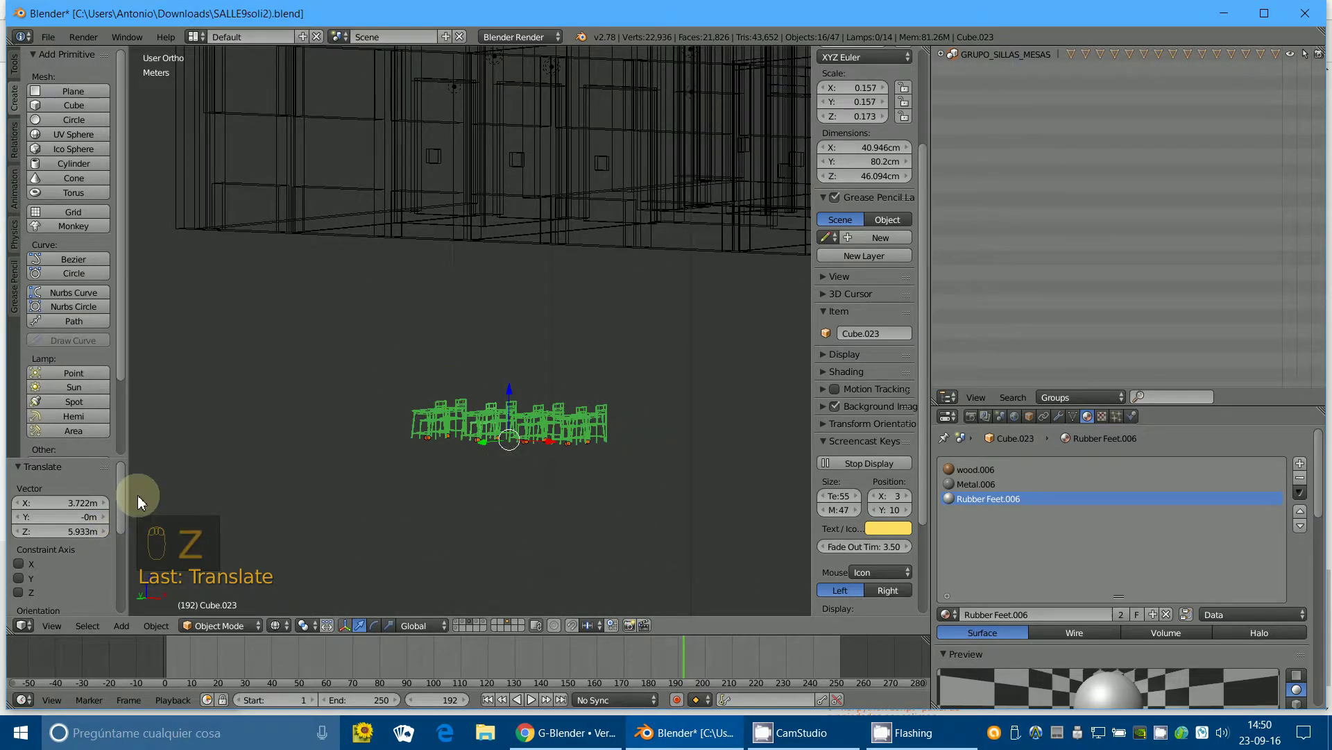
Check the placement from the front with solid shading and orbit around the room.
left_click_drag(179, 501, 505, 425)
key("KP_1")
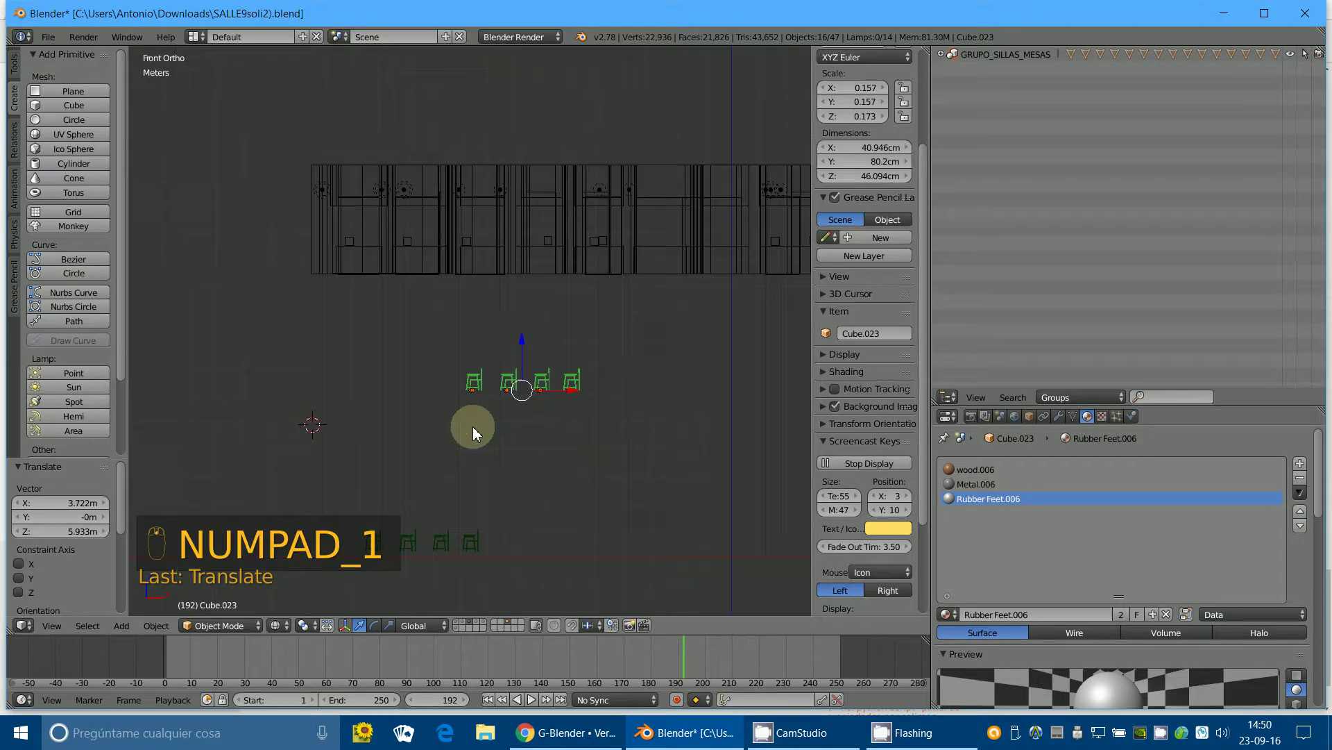
key("z")
middle_click(565, 62)
left_click_drag(562, 64, 742, 19)
From the top view, move the chair sets into a room in the lower wing.
key("KP_7")
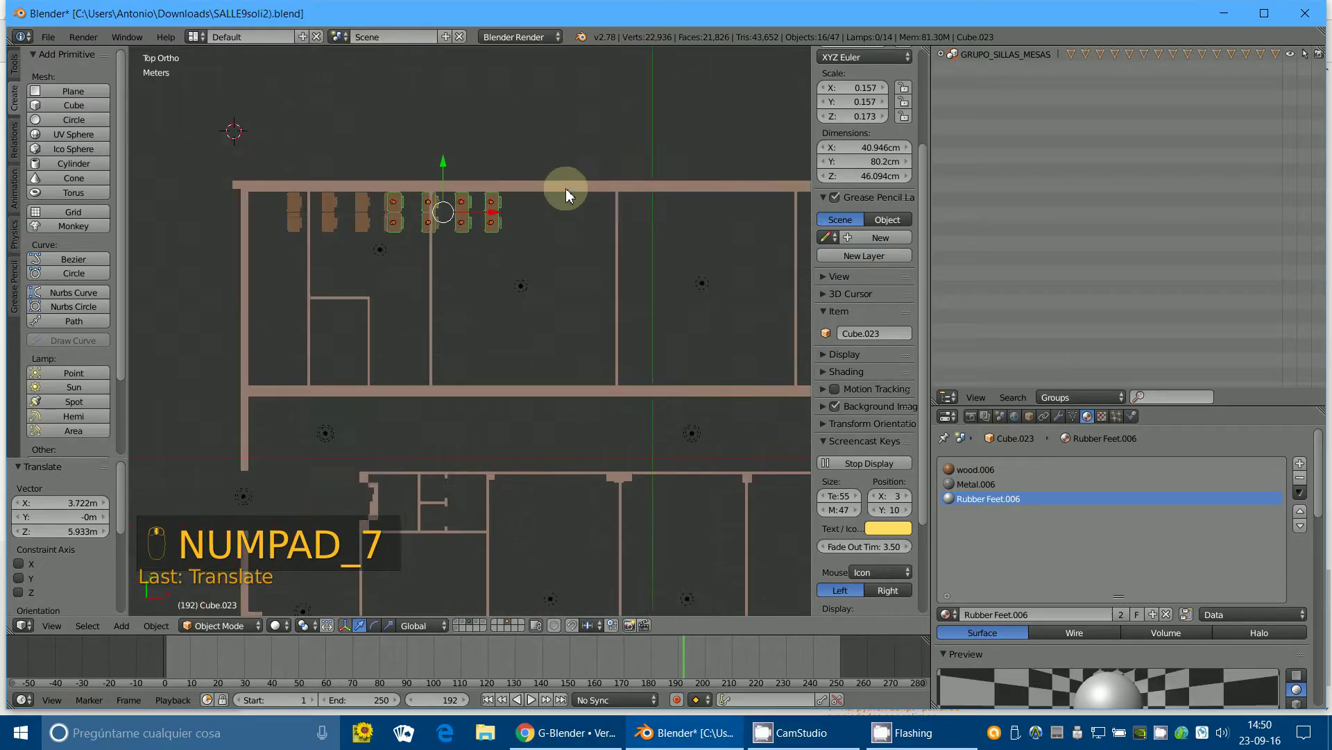
left_click_drag(466, 225, 453, 231)
key("g")
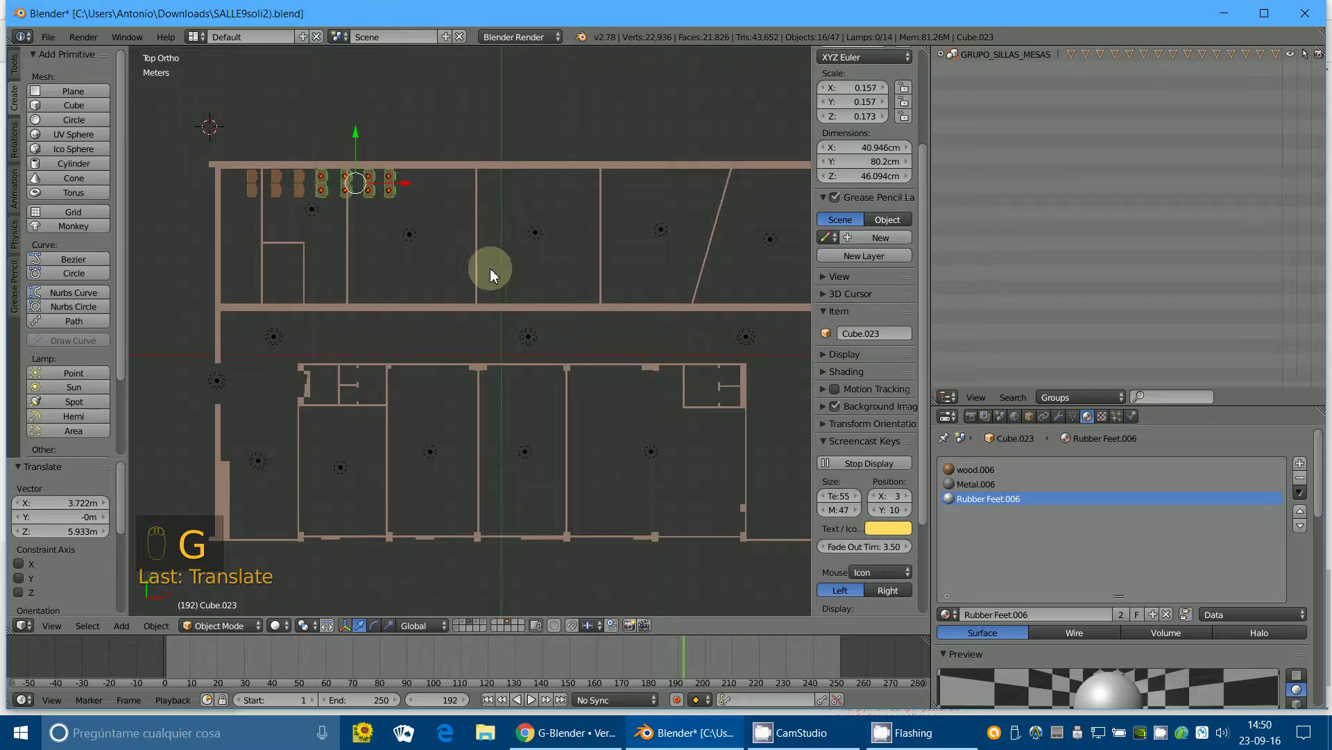
key("g")
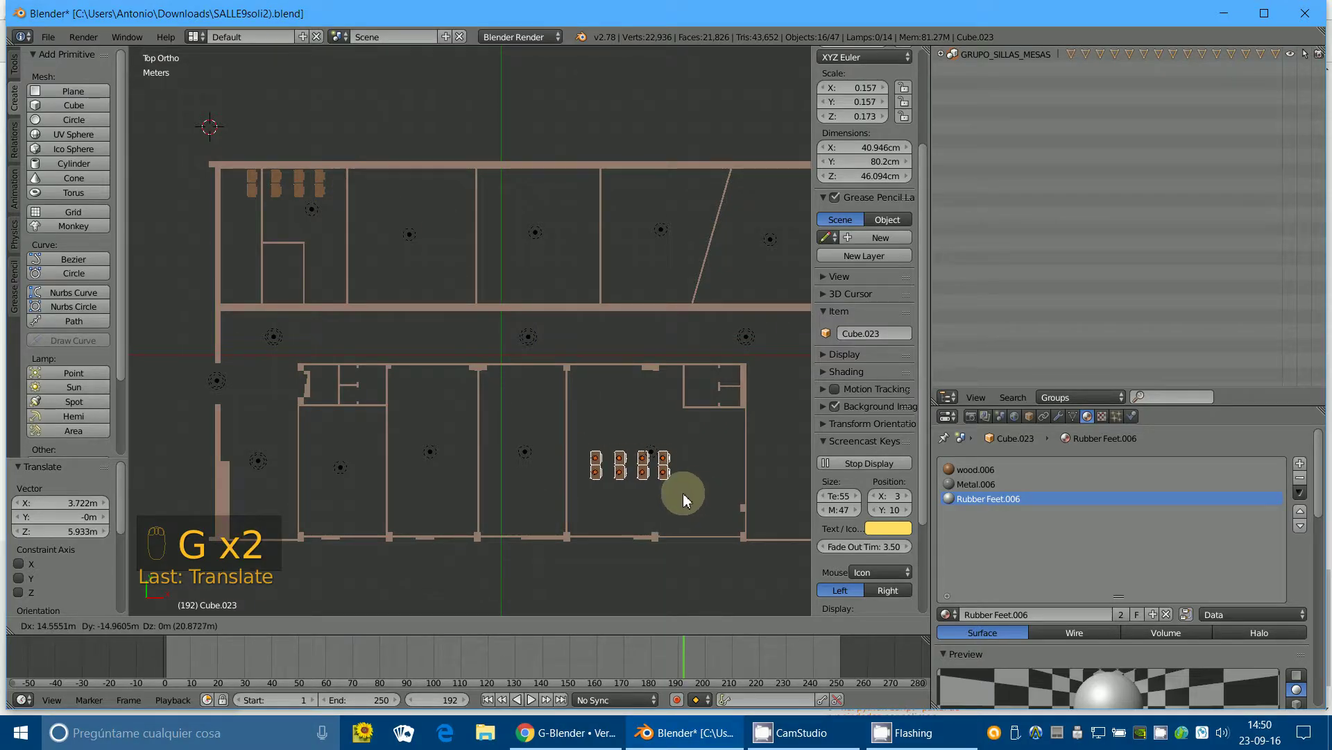
left_click_drag(746, 477, 227, 271)
key("KP_1")
From the front view, raise the sets along Z to the building's floor level.
key("KP_1")
left_click_drag(421, 492, 618, 523)
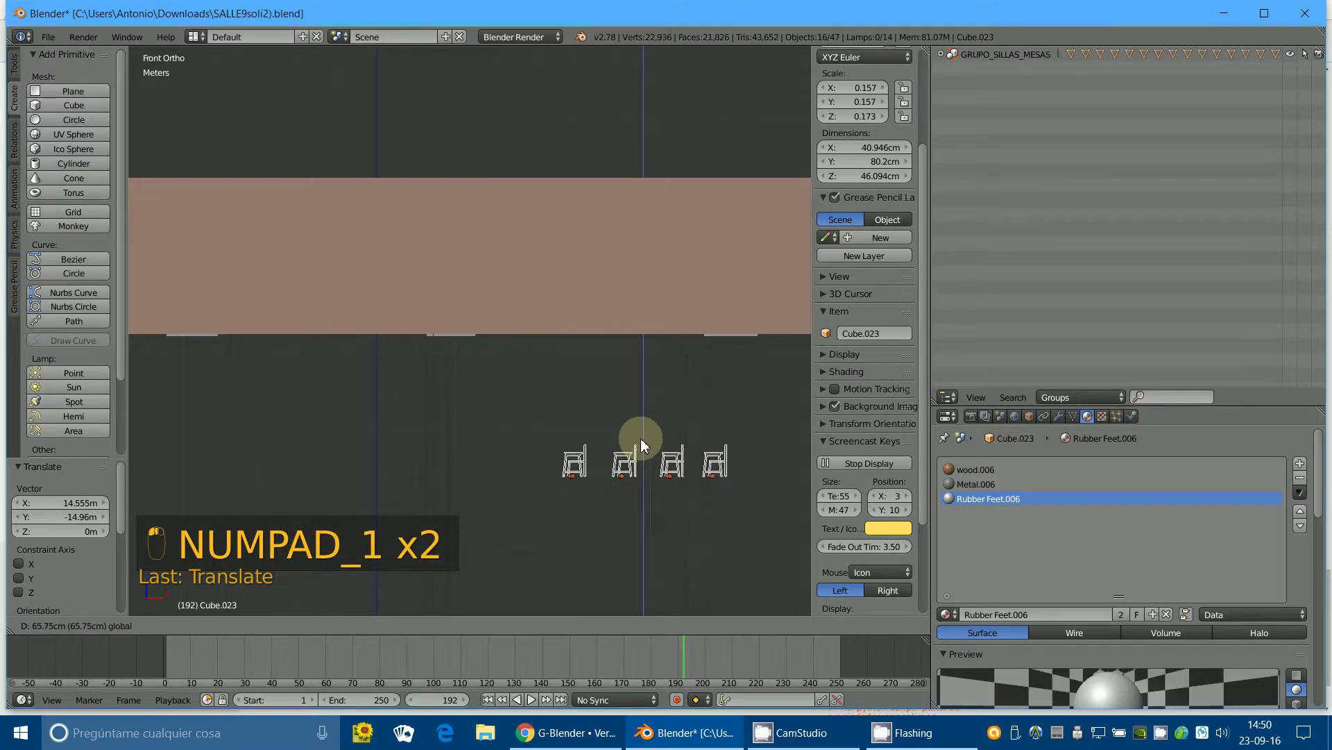
left_click(662, 318)
Zoom in on a single chair-desk set from the front to check its placement.
key("z")
key("z")
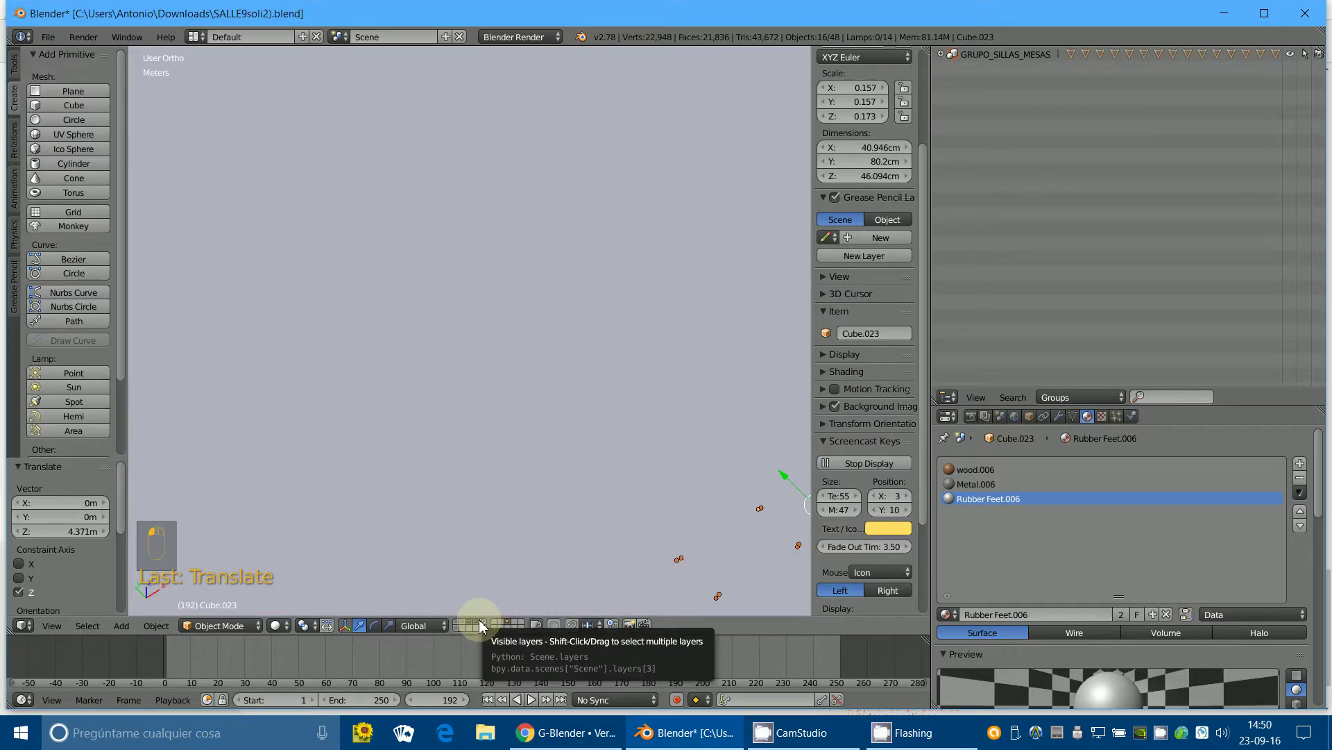
left_click_drag(589, 562, 594, 531)
middle_click(595, 532)
middle_click(593, 483)
key("KP_1")
key("z")
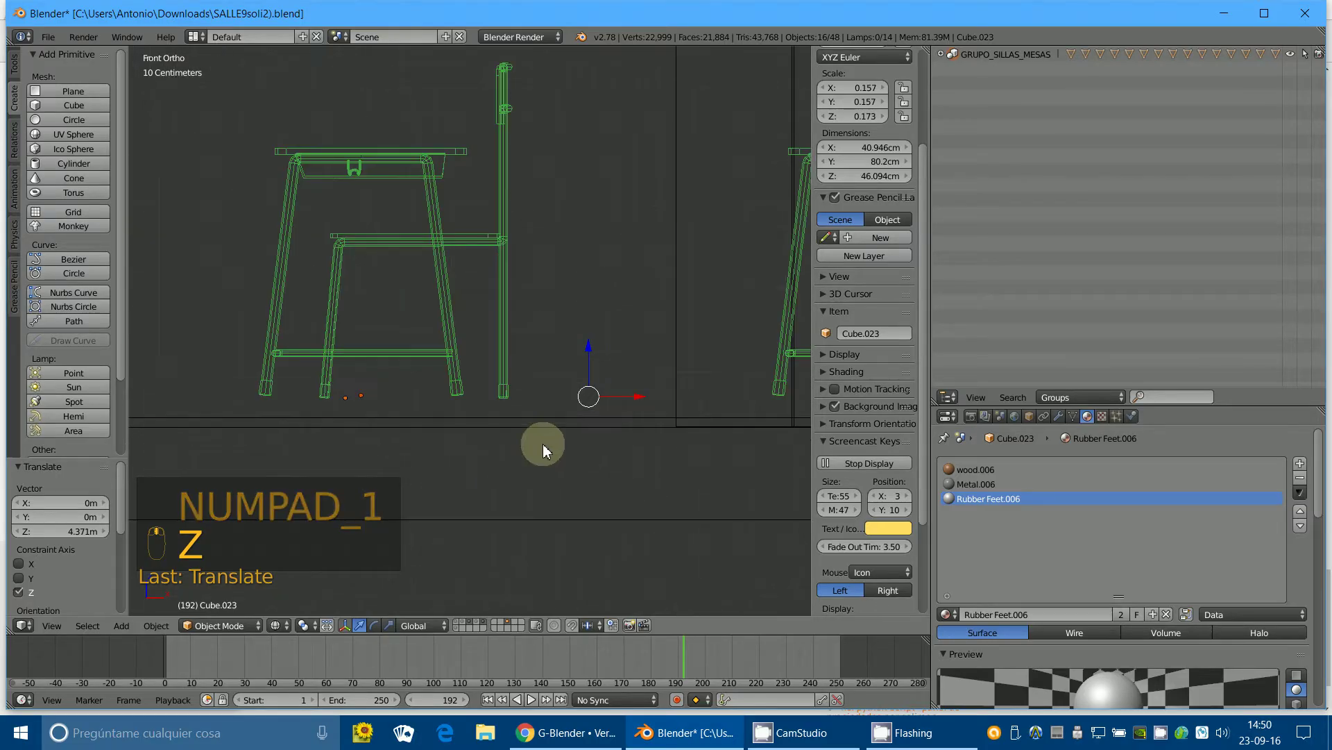
left_click_drag(594, 359, 597, 382)
left_click_drag(598, 384, 505, 454)
Select the four chair-desk sets and create a new group GRUPO_SILLAS_MESAS.001 from them.
key("z")
left_click_drag(520, 547, 506, 294)
left_click_drag(528, 265, 529, 265)
left_click_drag(475, 285, 450, 286)
key("z")
left_click_drag(542, 333, 596, 299)
left_click_drag(941, 61, 599, 393)
left_click_drag(585, 388, 609, 376)
key("ctrl+g")
Rename the new group to GRUPO_SILLAS_MESAS2 in the Outliner.
left_click(100, 515)
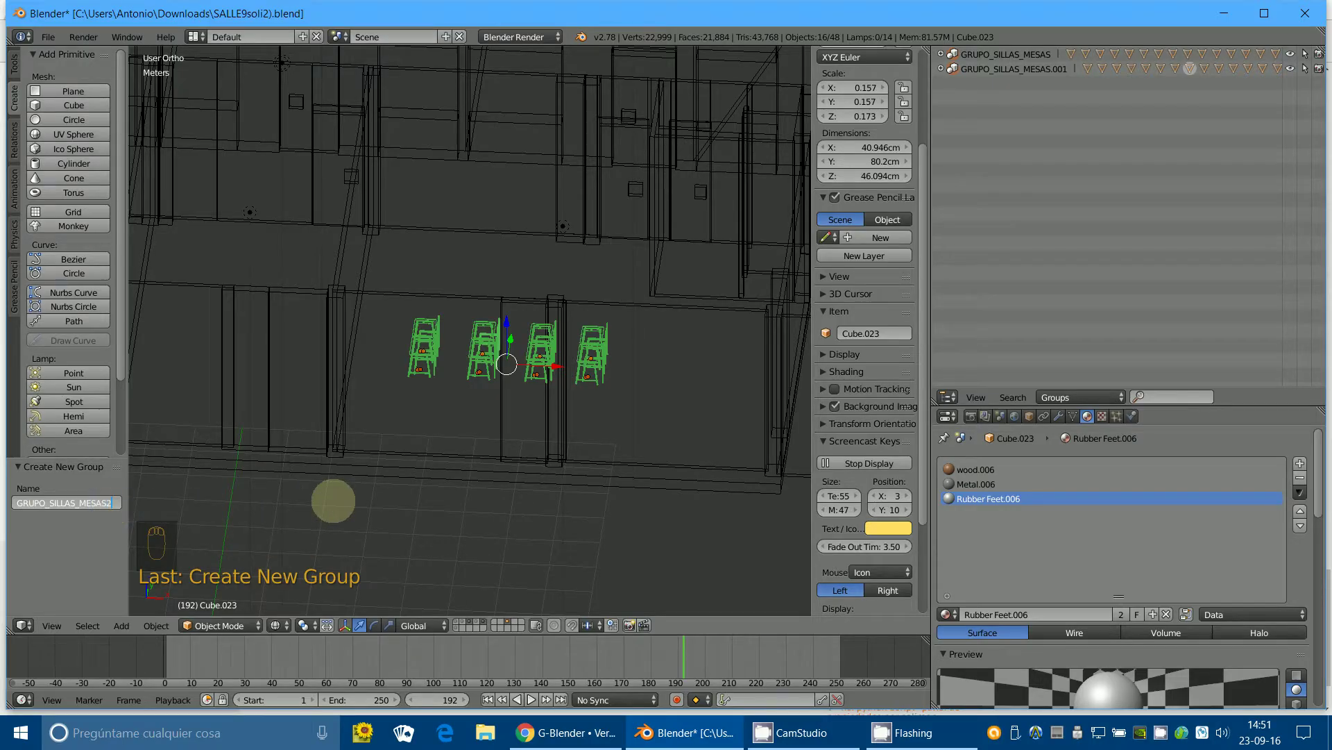
left_click(381, 498)
left_click_drag(429, 463, 100, 501)
left_click_drag(683, 393, 555, 394)
Select the chair sets inside the building and bring up the Remove From Group choice.
key("a")
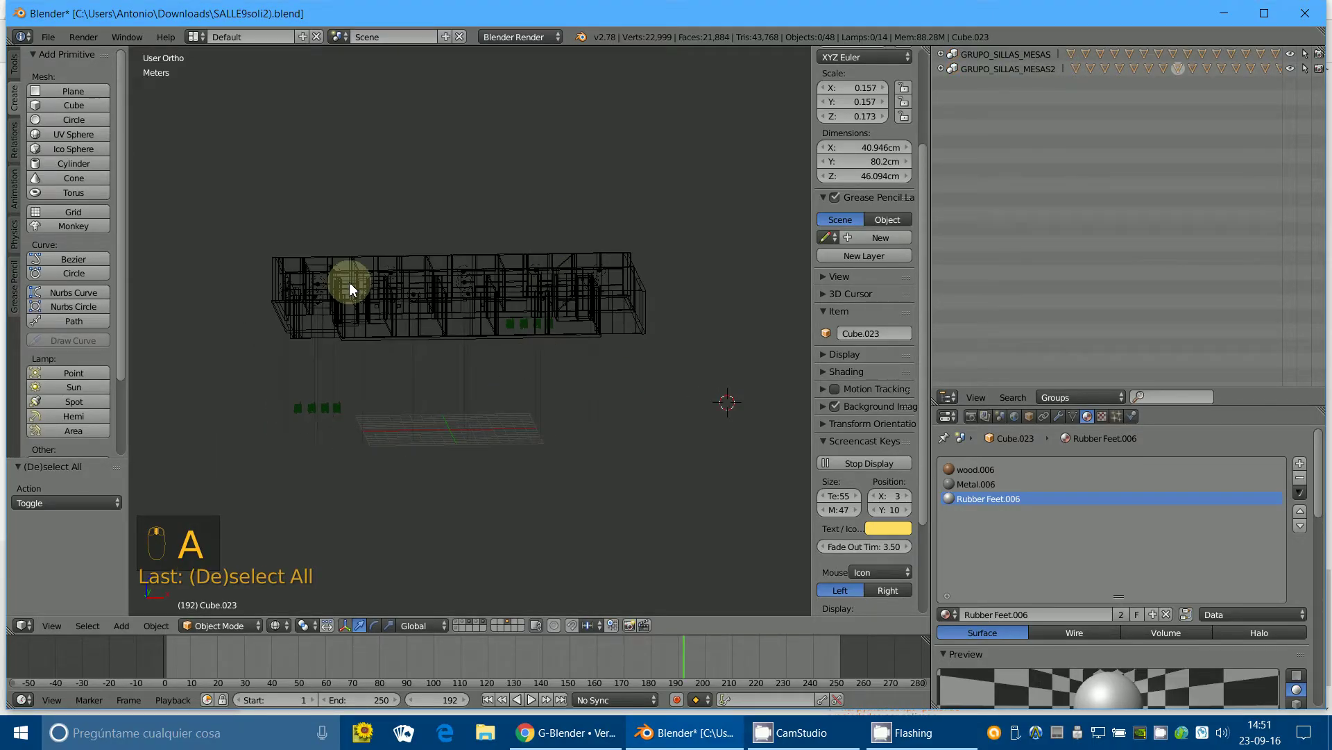
left_click_drag(979, 59, 691, 205)
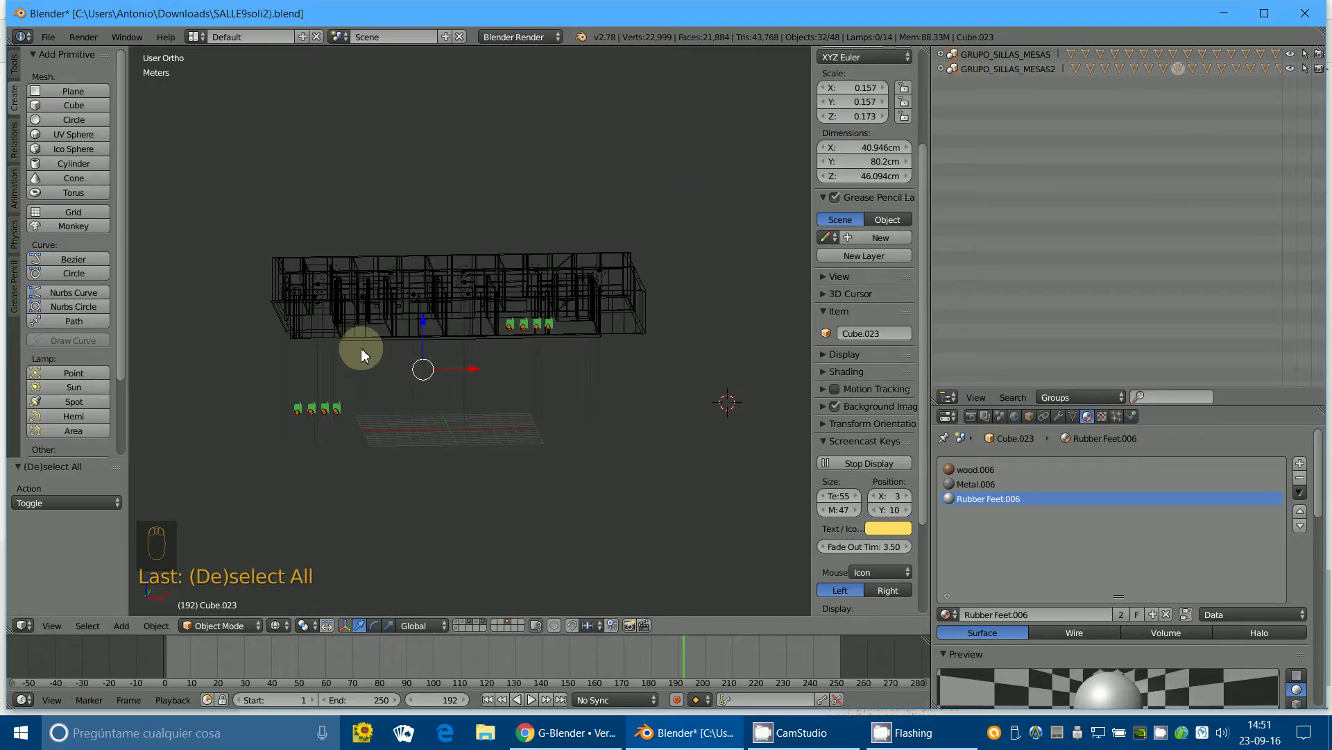
key("a")
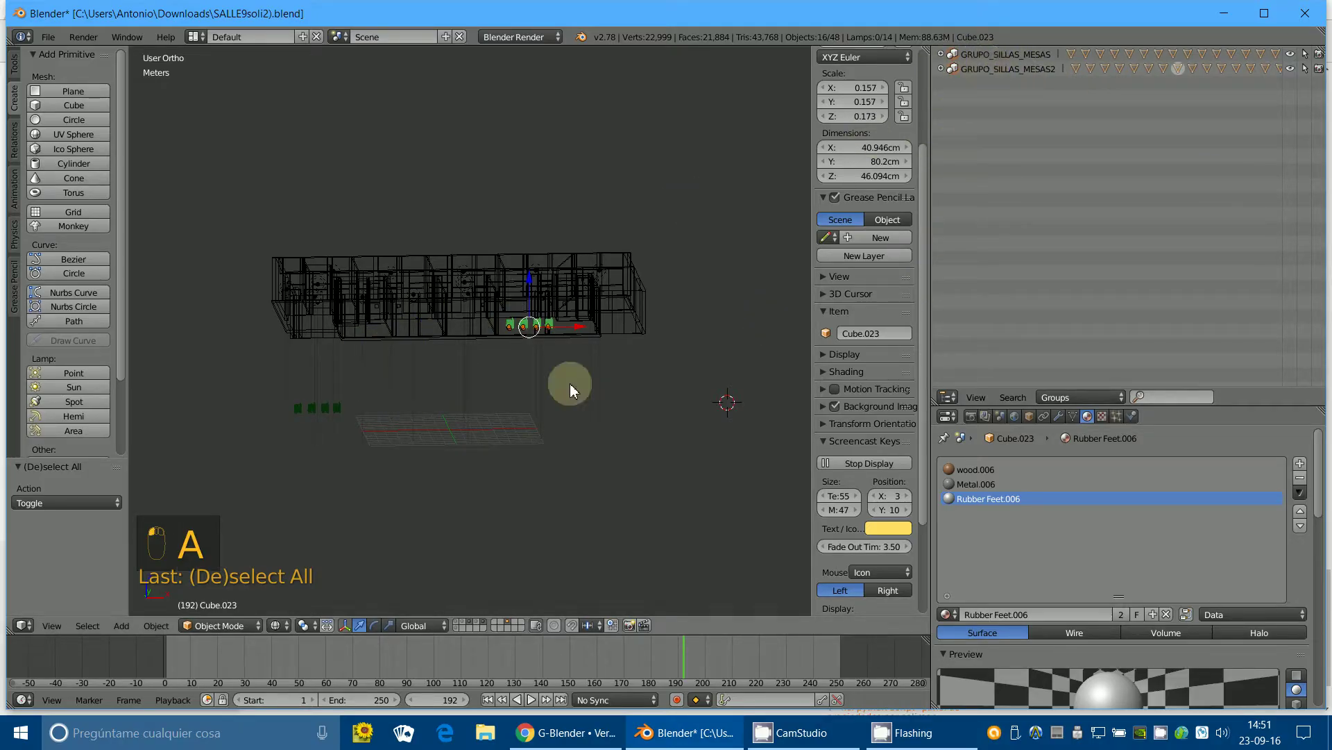
key("g")
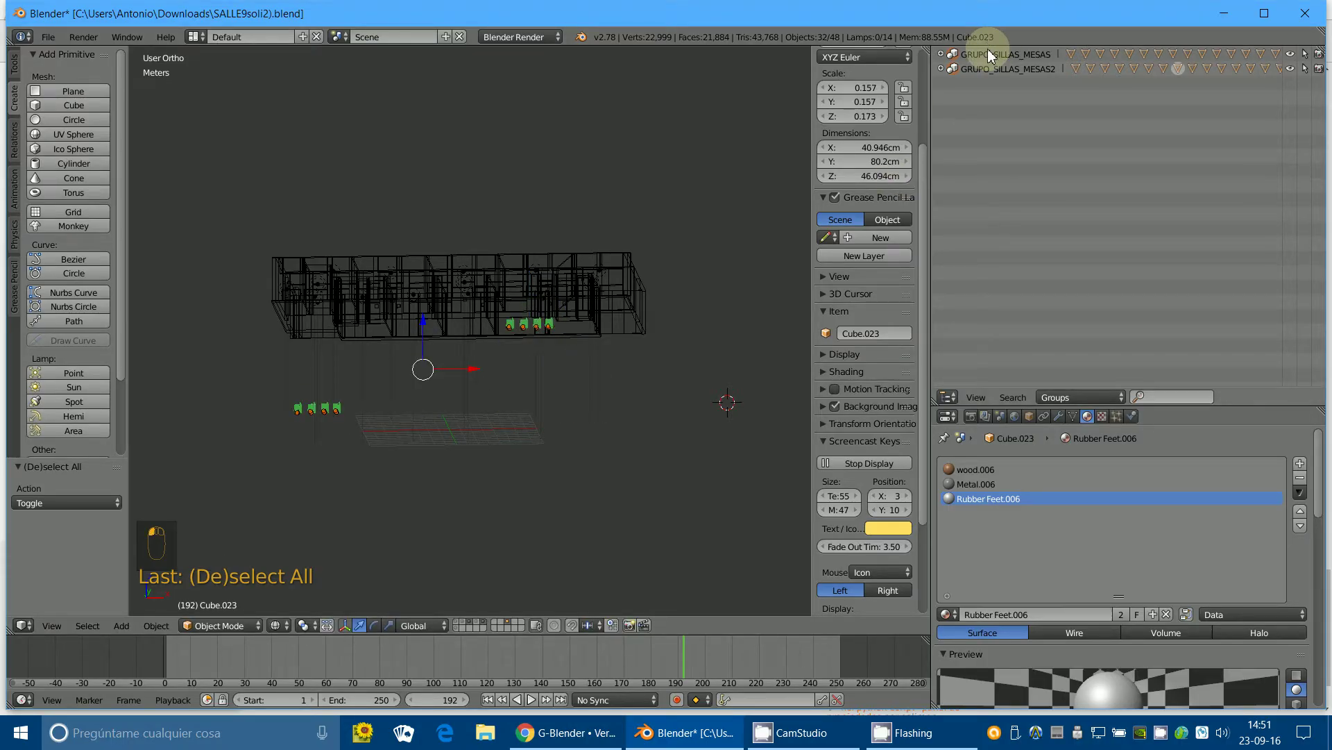
left_click_drag(993, 56, 955, 120)
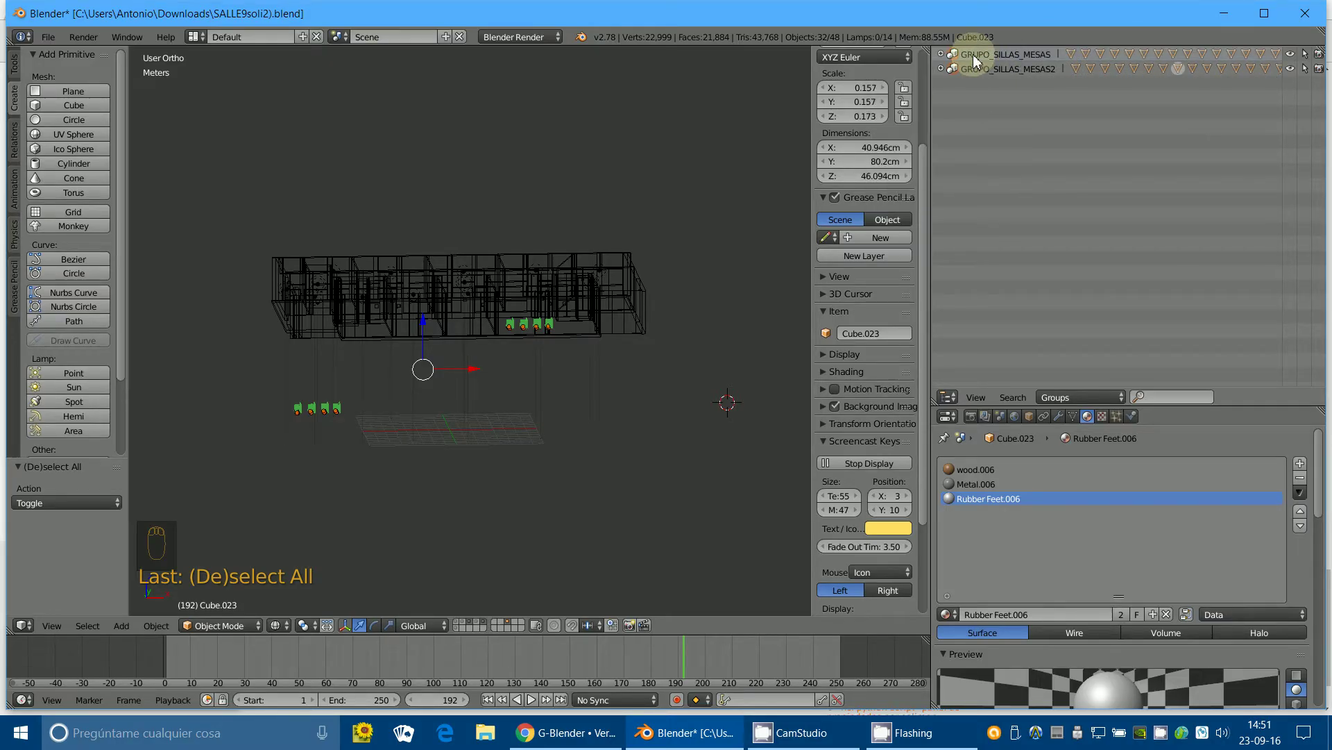
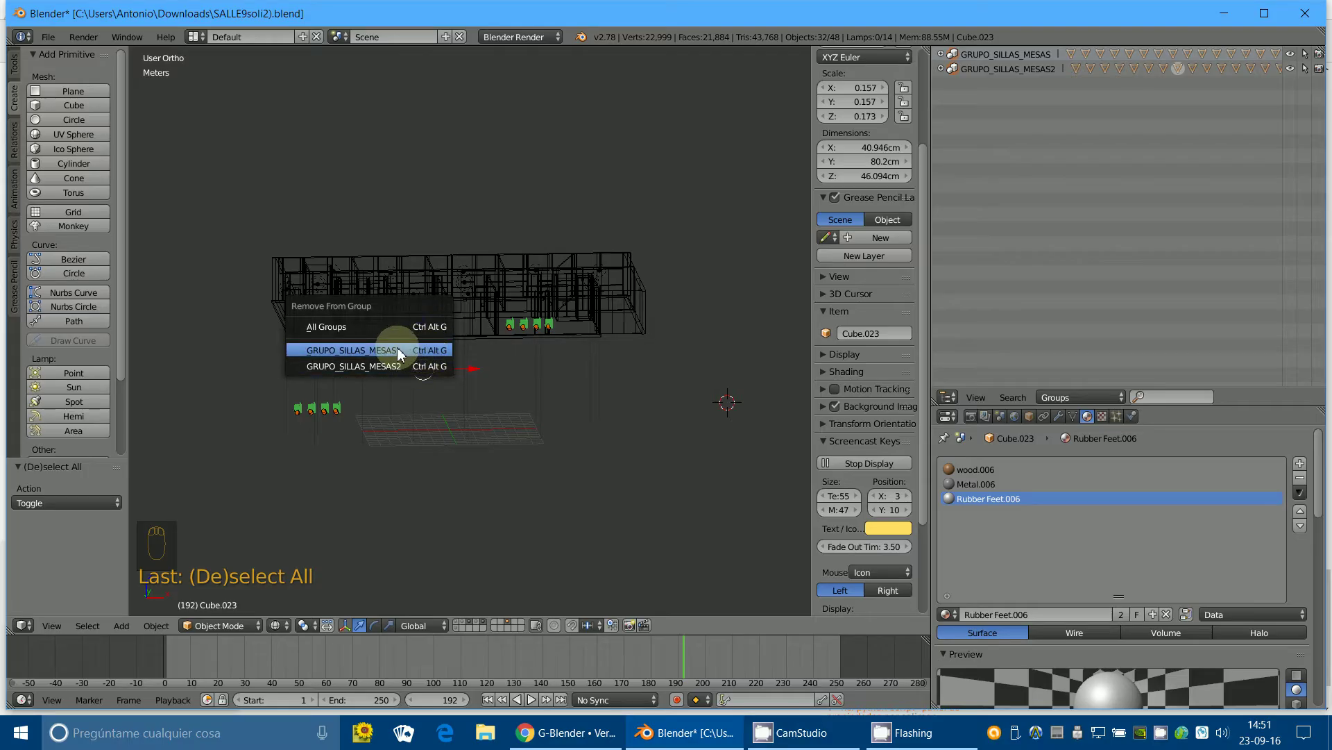
Take the sets out of GRUPO_SILLAS_MESAS, box-select them and show the layer with only chair-desk sets.
left_click_drag(324, 405, 978, 57)
key("a")
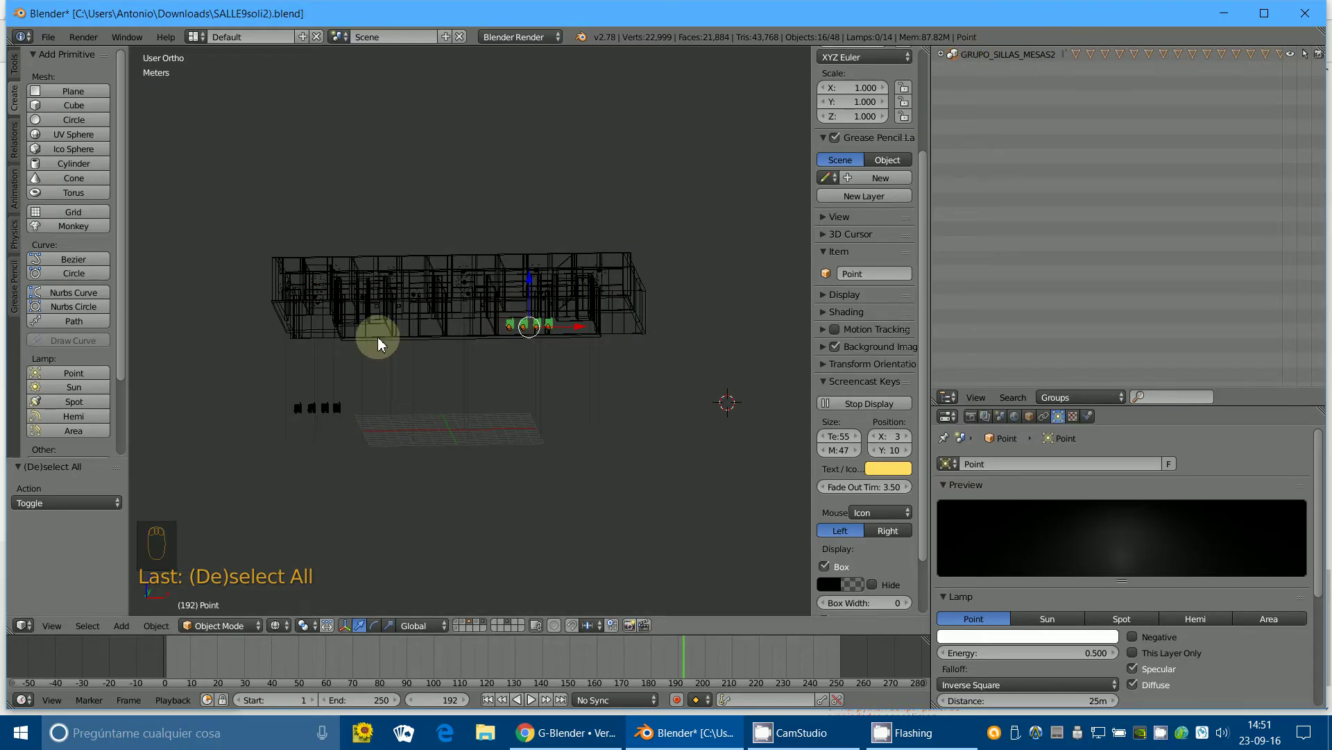
key("a")
key("b")
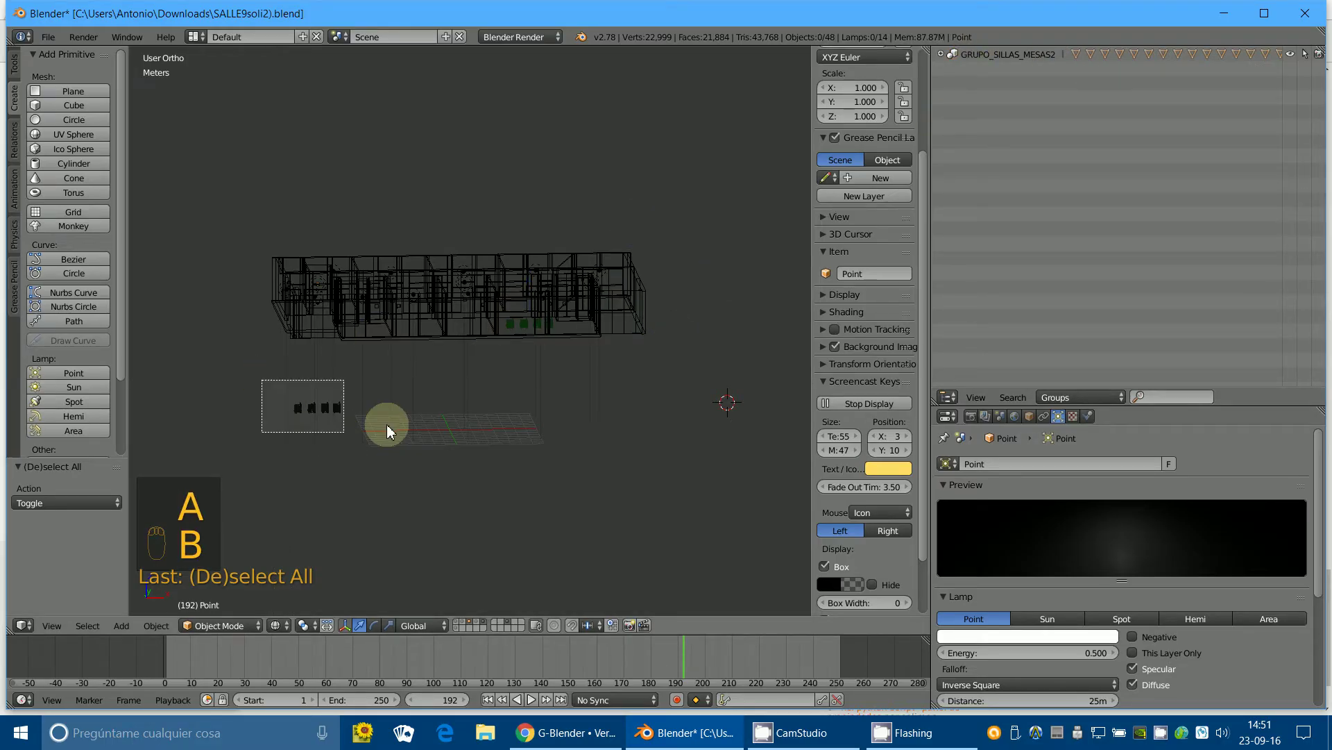
key("a")
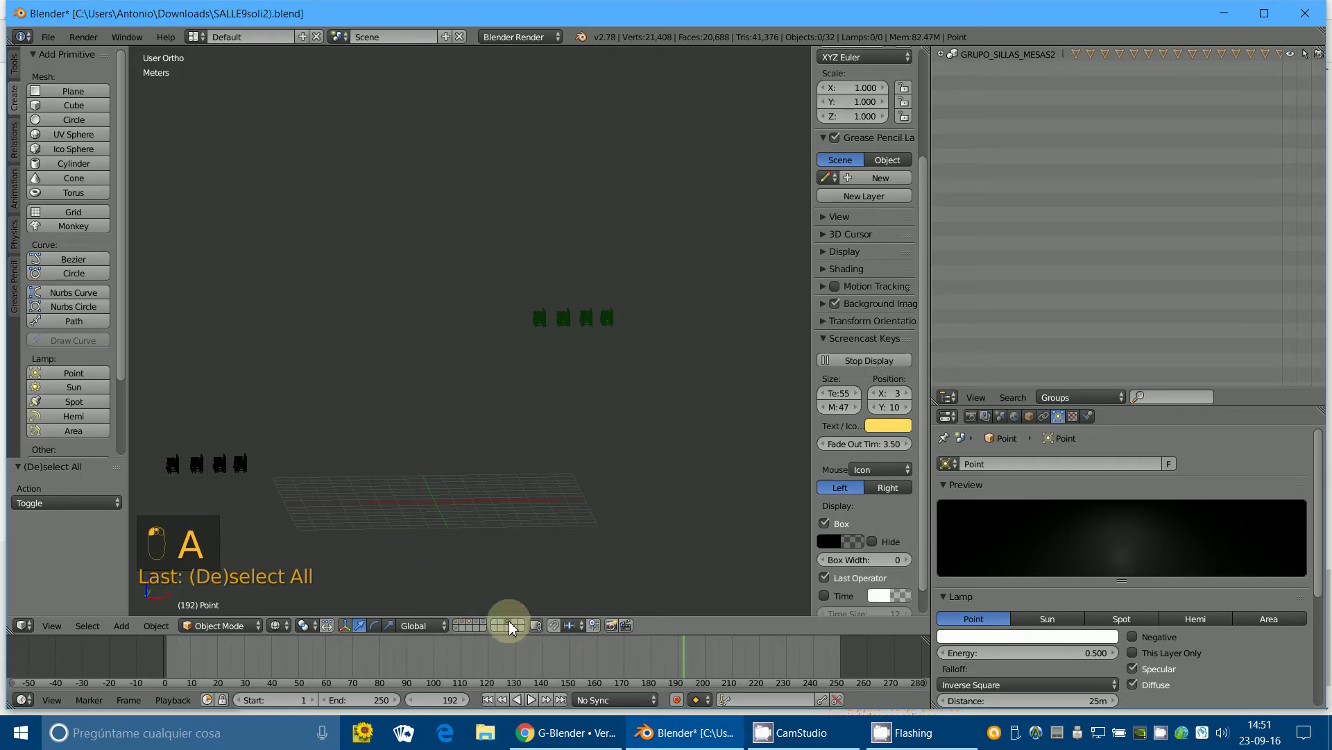
Box-select the chair-desk sets at the origin and make a new group from them with Ctrl+G.
left_click_drag(554, 449, 480, 413)
key("b")
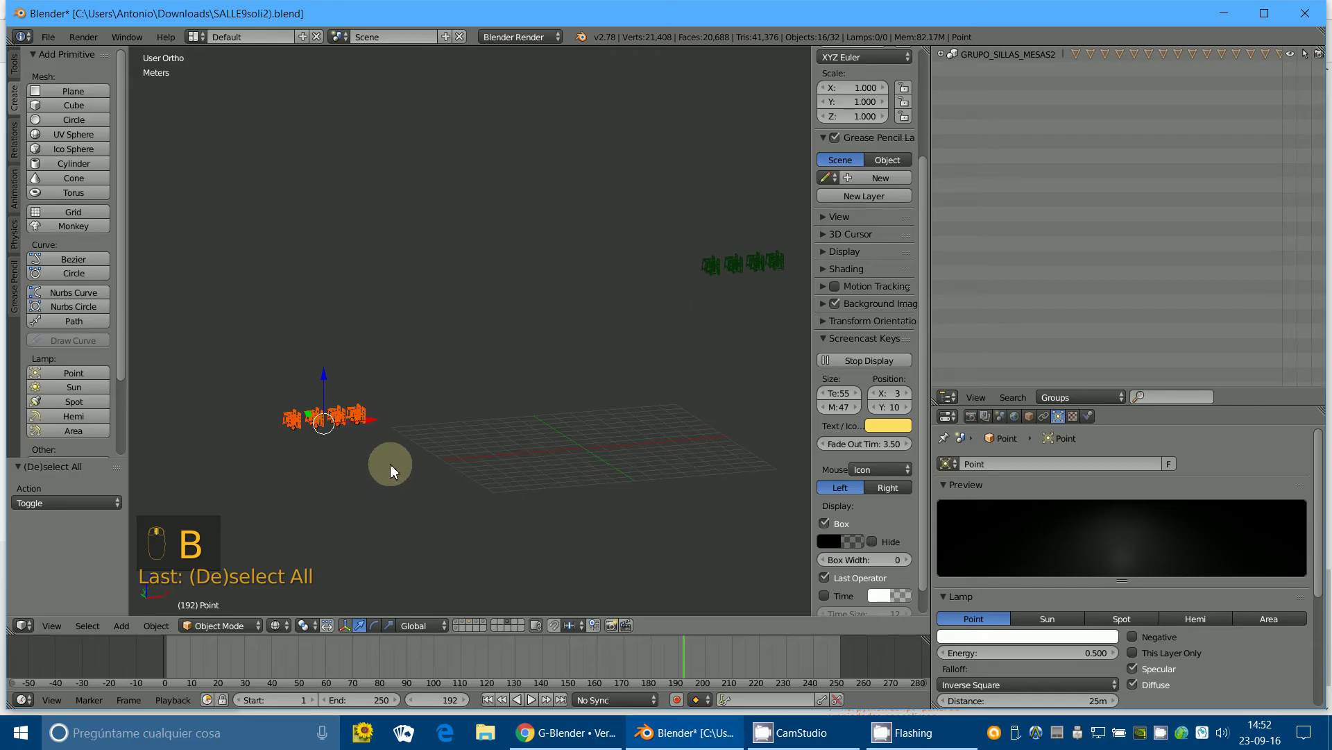
key("ctrl+g")
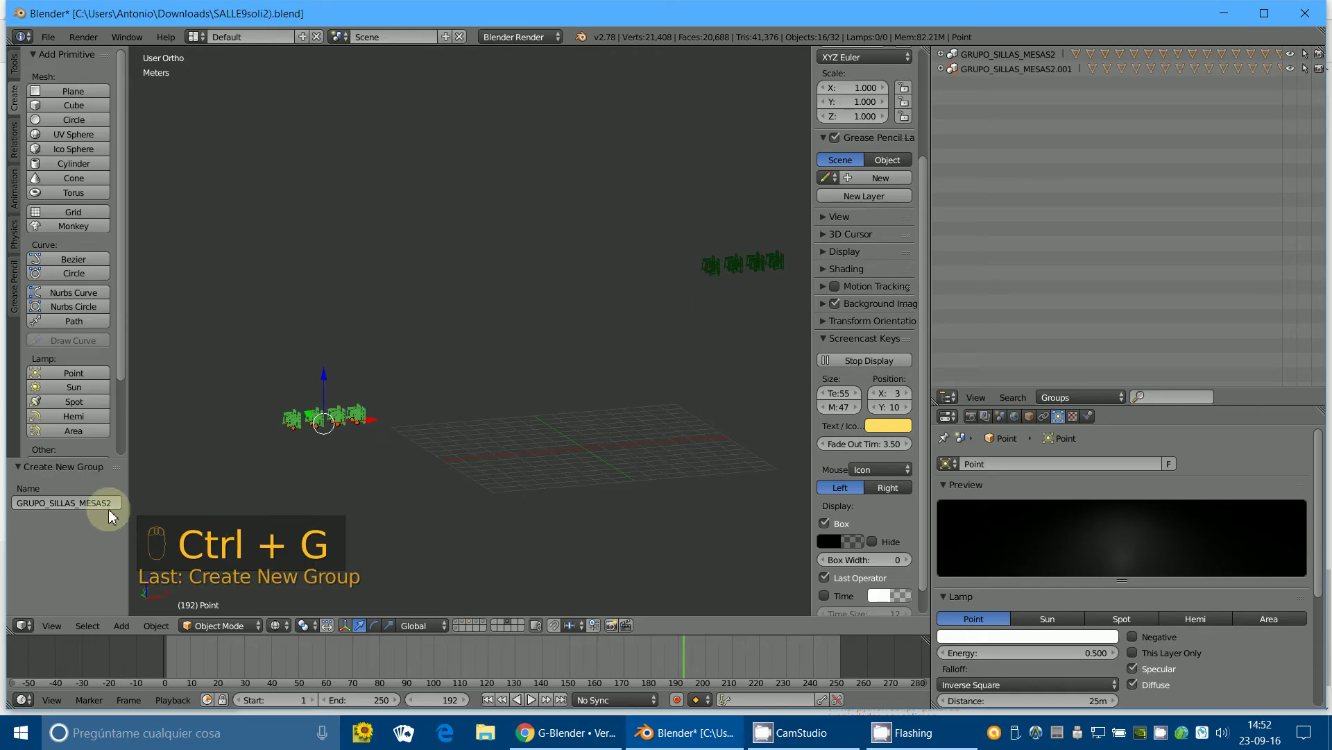
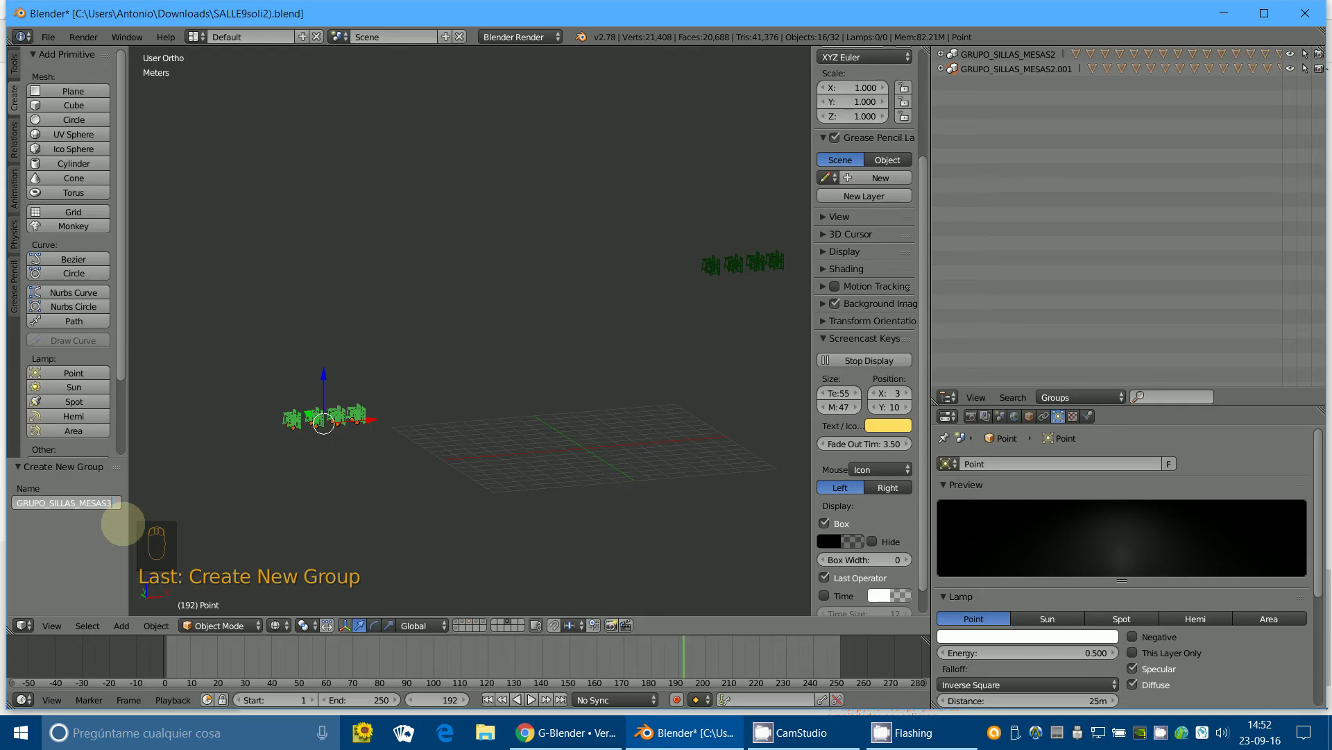
Rename the new group to GRUPO_SILLAS_MESAS3 in the Outliner.
left_click_drag(238, 509, 226, 640)
left_click_drag(229, 682, 214, 630)
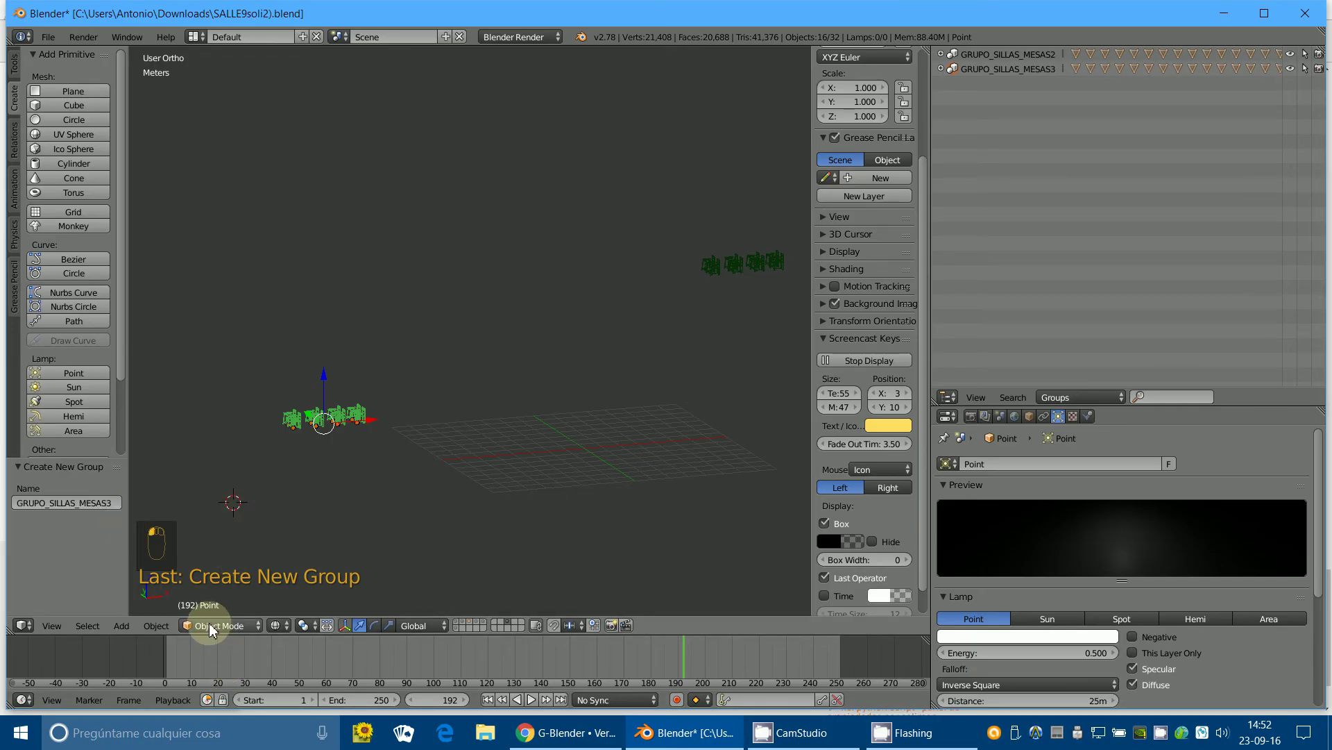
right_click(325, 419)
left_click_drag(512, 245, 432, 272)
left_click_drag(432, 271, 1037, 61)
key("a")
left_click(1036, 60)
Pick the far chair sets, start sliding them sideways and cancel the move.
middle_click(1014, 66)
left_click(1009, 70)
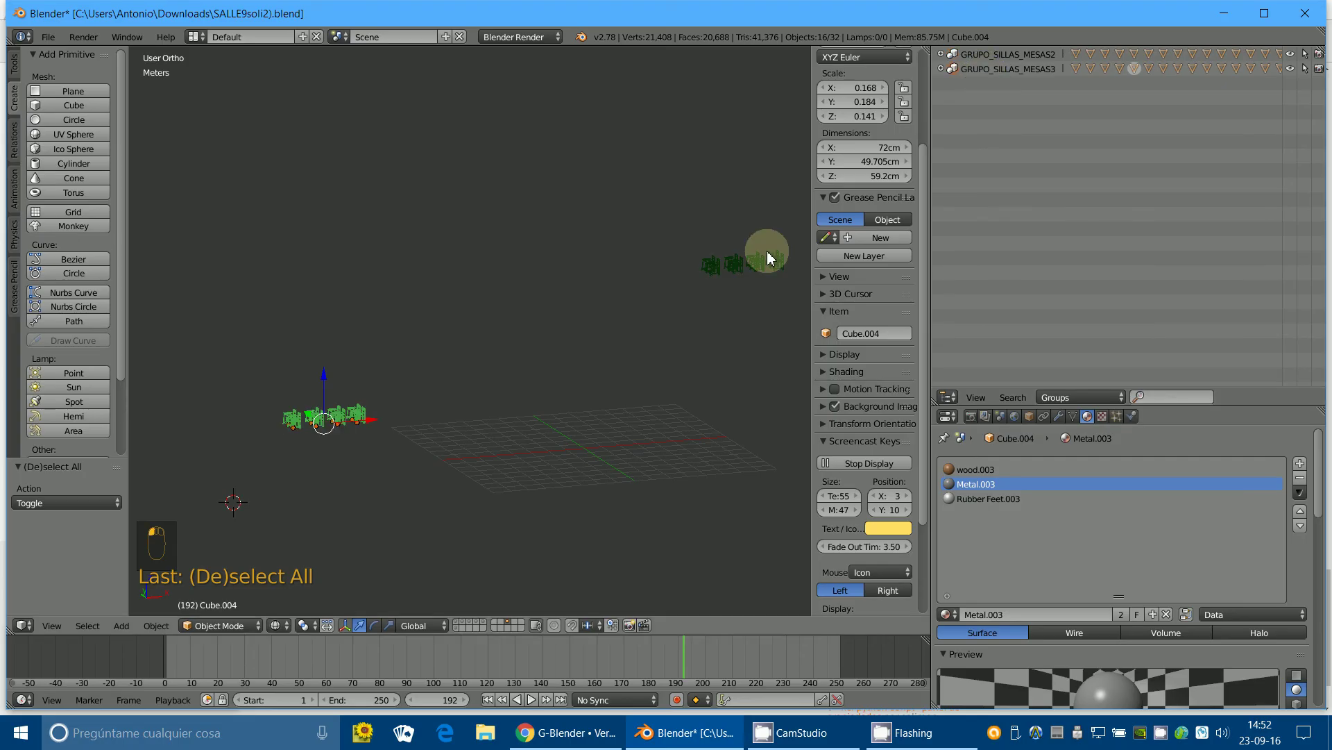
left_click_drag(324, 455, 376, 475)
key("g")
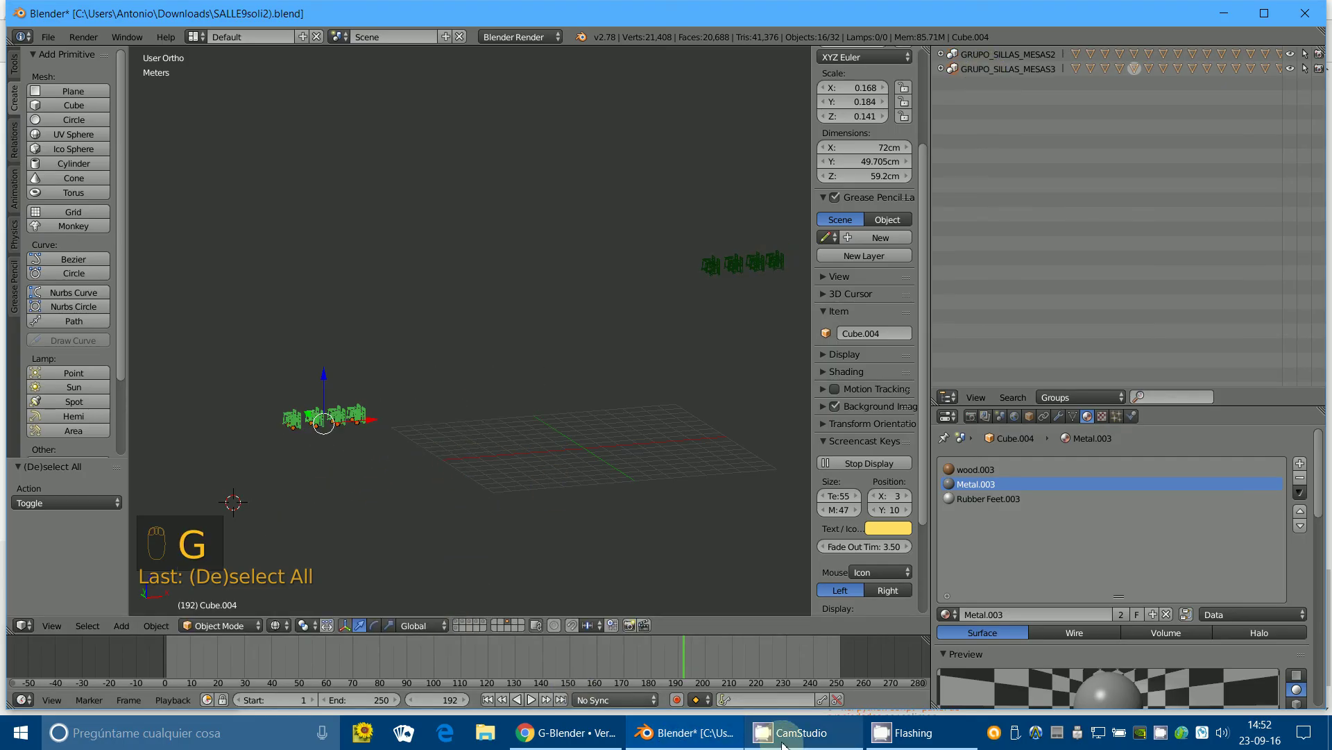